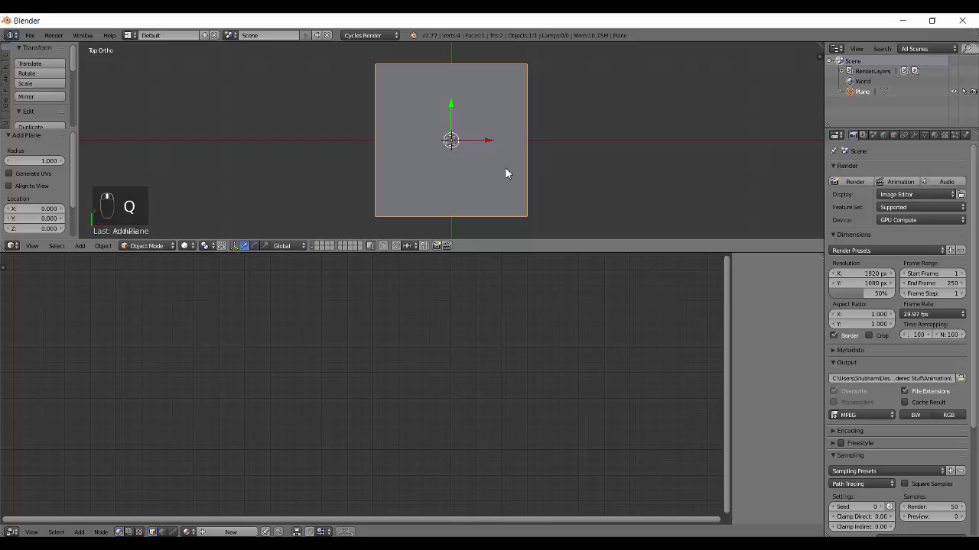
Step: Draw a render border around the plane and show the rendered viewport preview
key("ctrl+b")
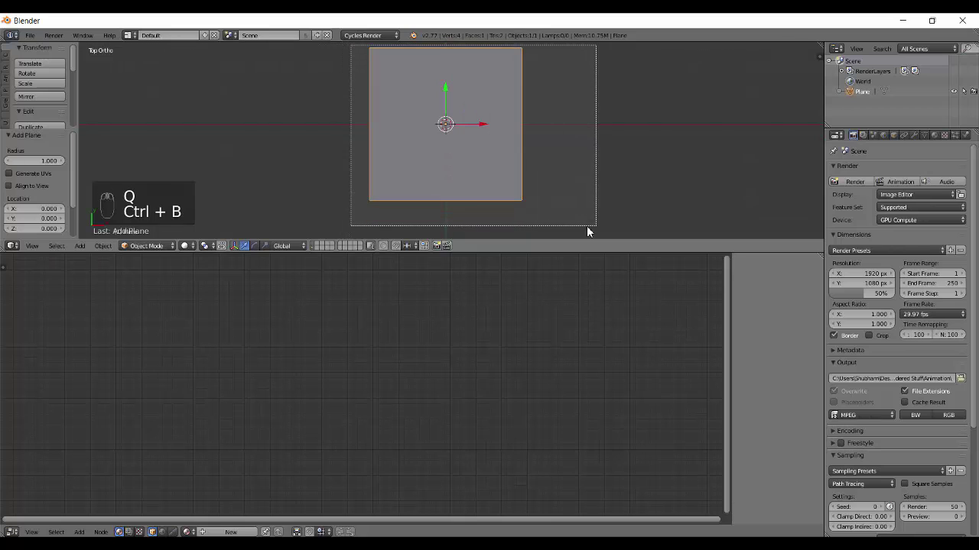
left_click_drag(881, 137, 425, 120)
key("shift+z")
left_click_drag(435, 121, 317, 425)
key("shift+z")
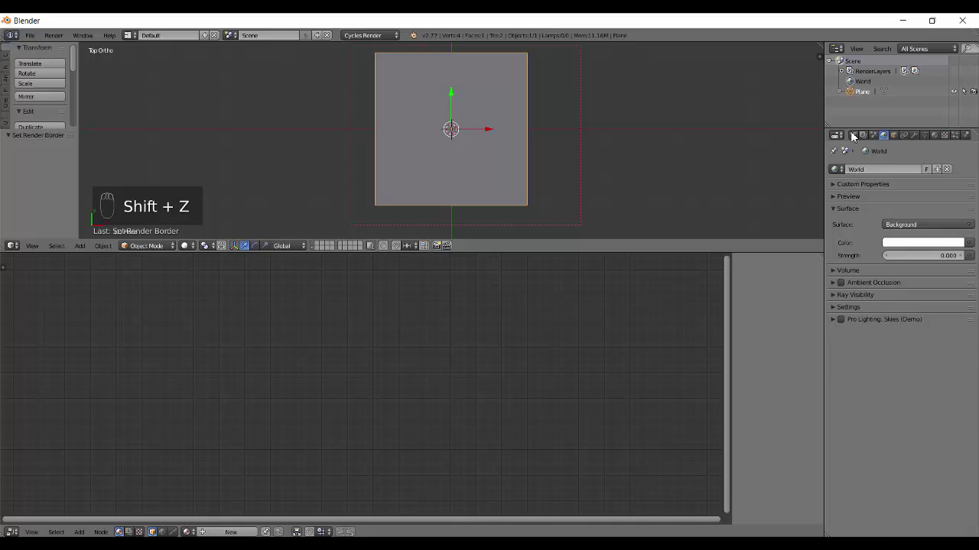
left_click_drag(856, 137, 156, 124)
key("shift+z")
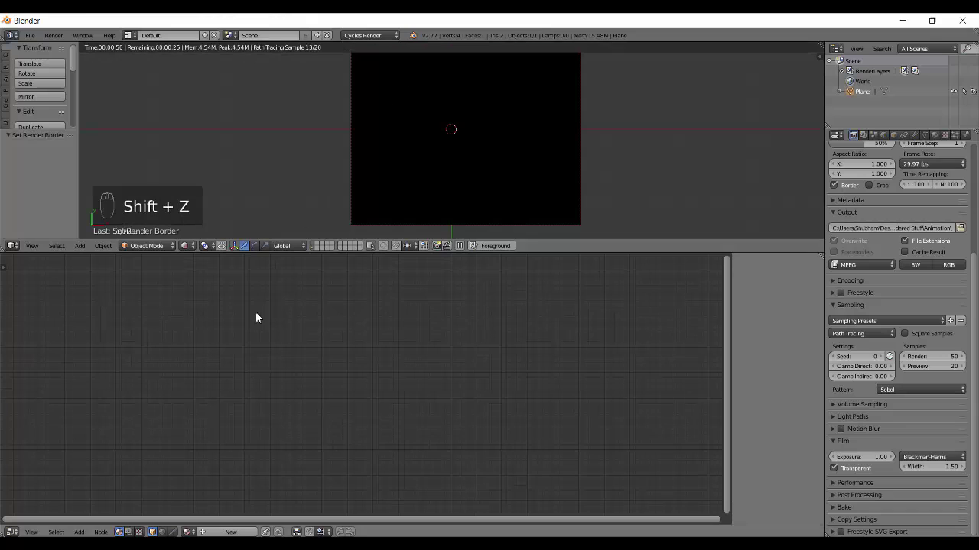
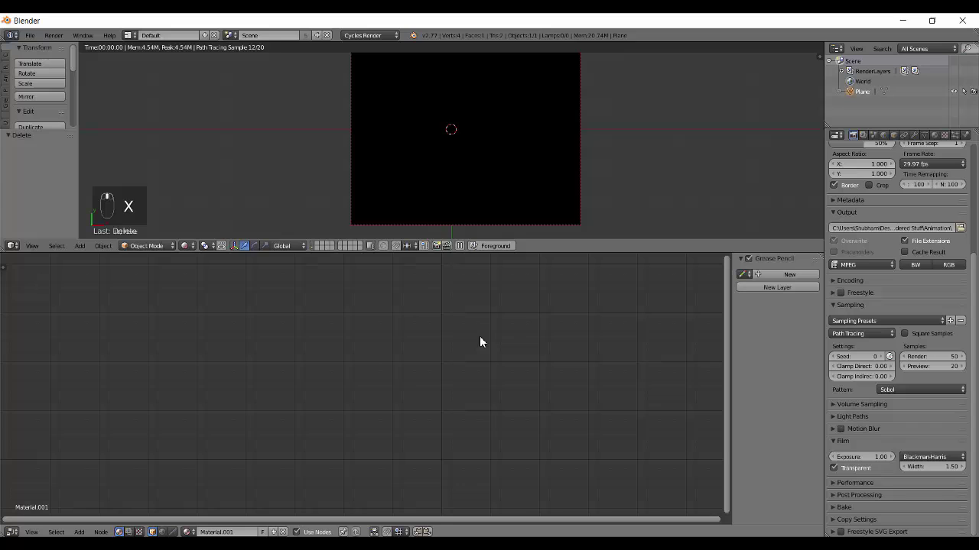
Step: Add a Converter > Math node (Add, 0.500/0.500) and position it to the left in the node editor
key("shift+a")
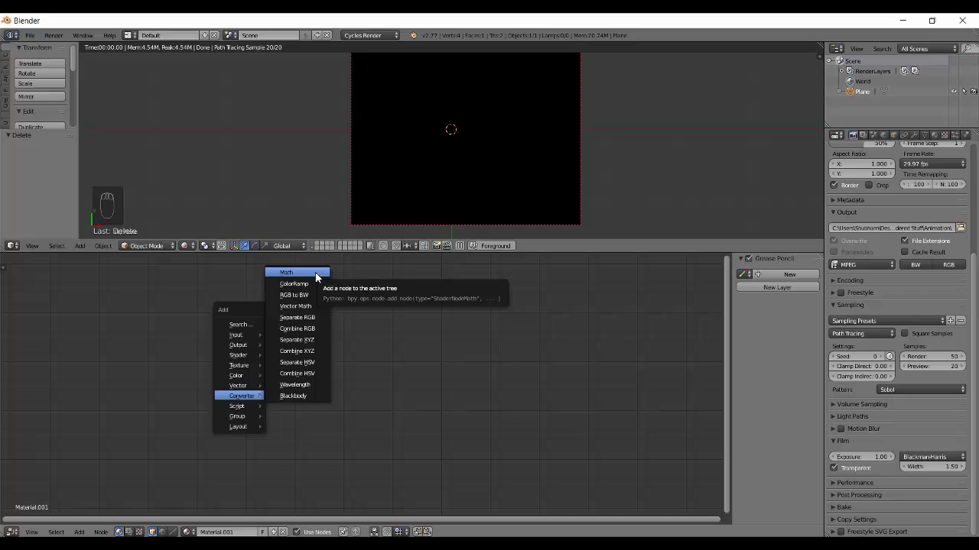
left_click_drag(443, 463, 234, 343)
left_click_drag(234, 343, 248, 338)
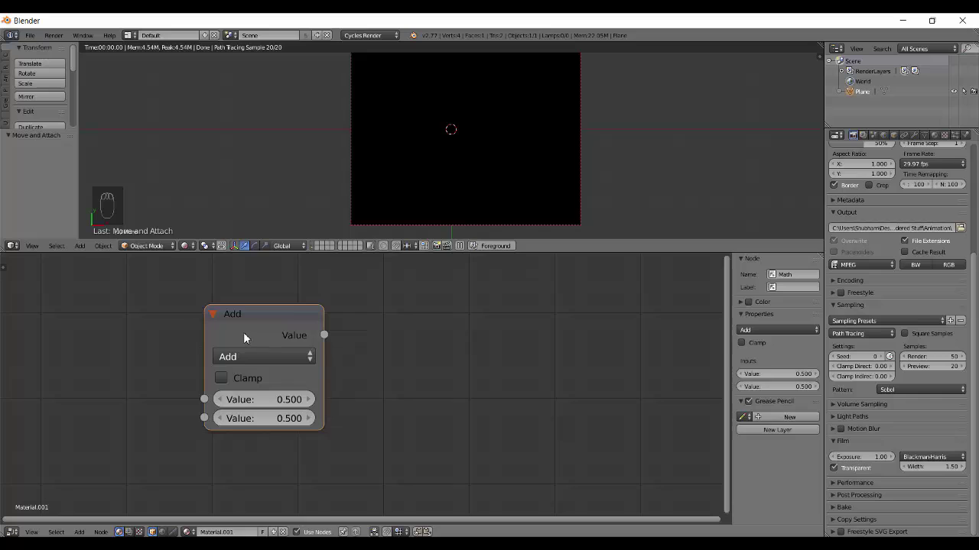
left_click_drag(267, 314, 301, 339)
middle_click(302, 339)
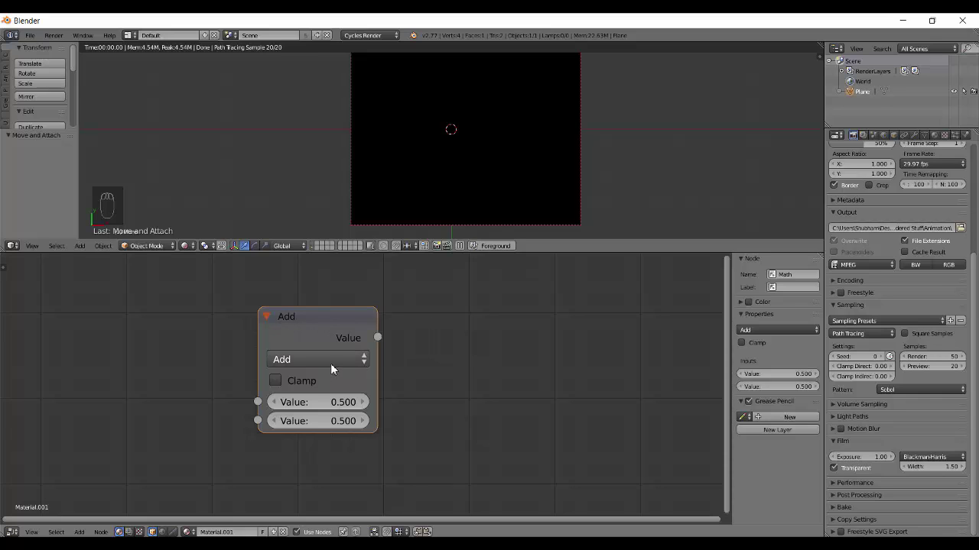
left_click_drag(336, 368, 330, 71)
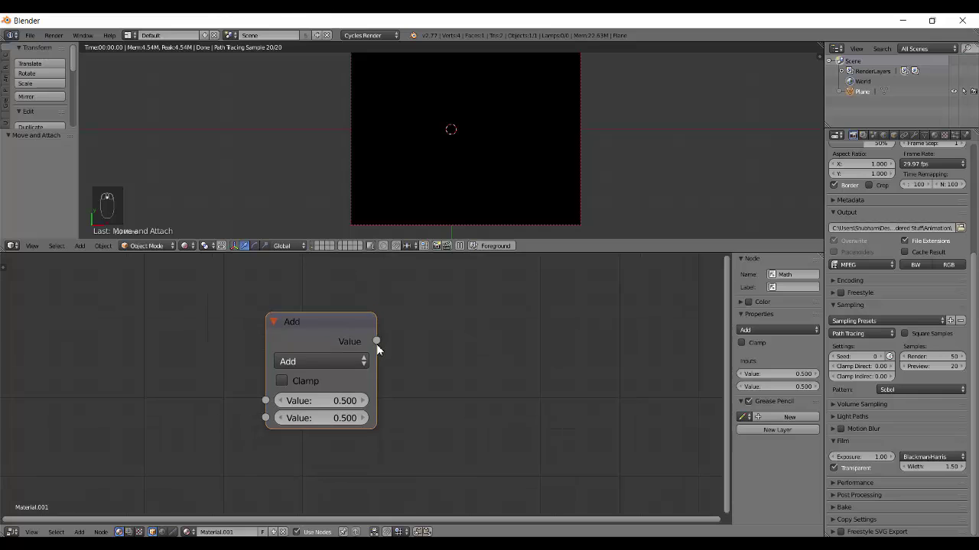
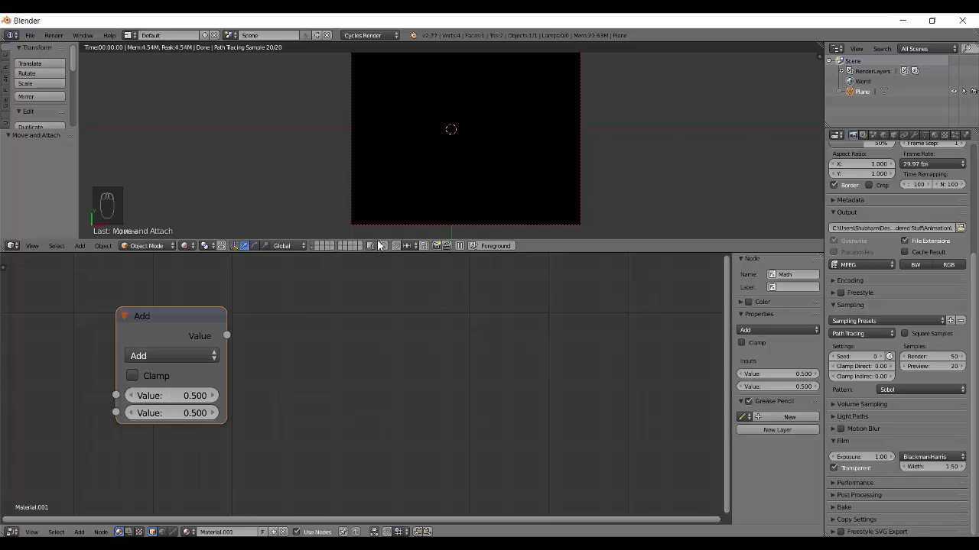
Step: Wire the Math Value into the Viewer Strength and the Viewer into the Material Output surface
left_click_drag(197, 332, 277, 349)
left_click_drag(295, 400, 248, 355)
left_click_drag(248, 356, 179, 435)
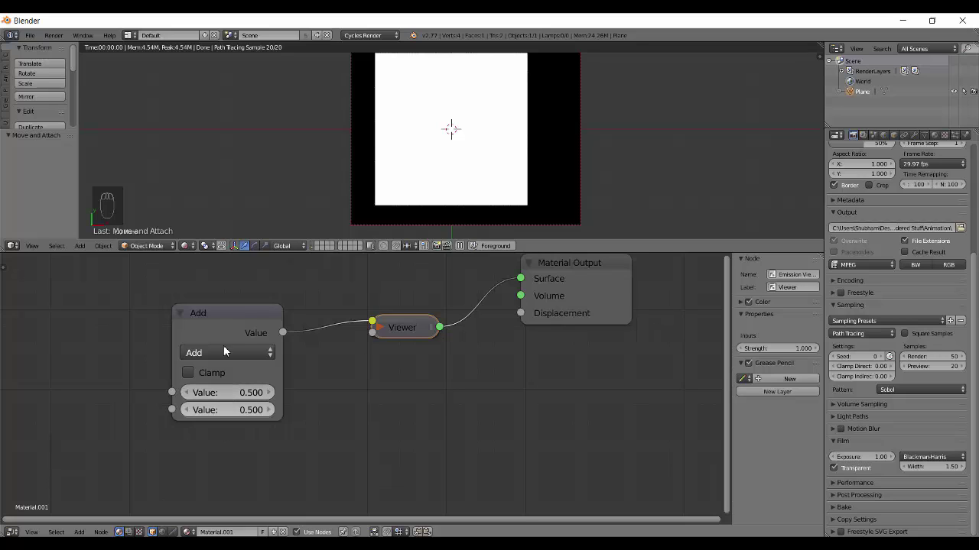
left_click_drag(226, 351, 207, 347)
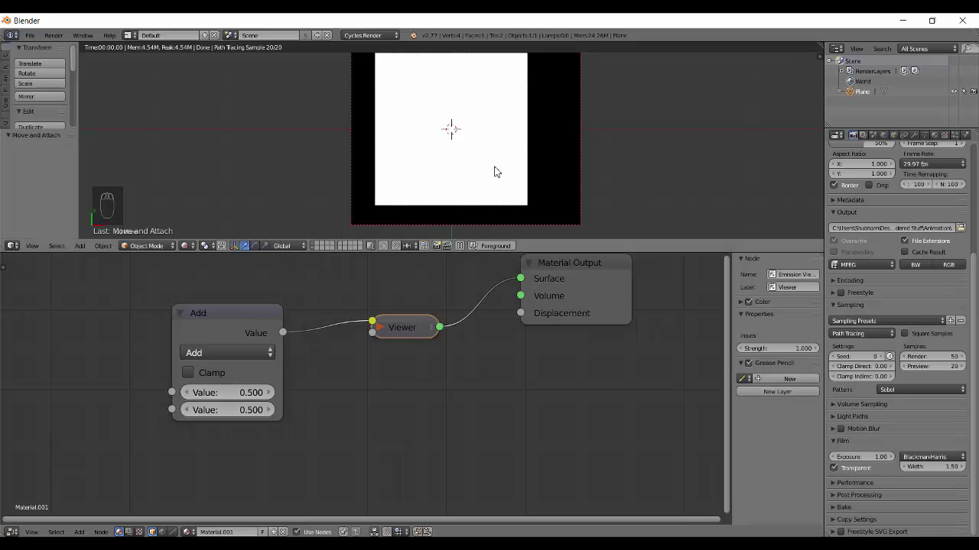
left_click_drag(386, 329, 527, 148)
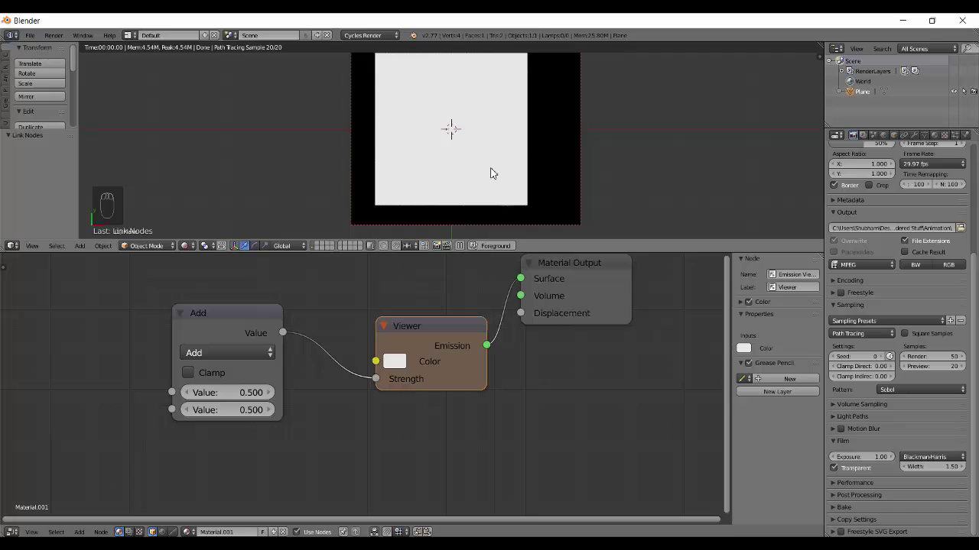
key("shift+z")
Step: From the front view add a cube, scale it down and bring up its modifier options
key("q")
key("g")
key("shift+a")
key("x")
key("shift+s")
key("shift+a")
key("s")
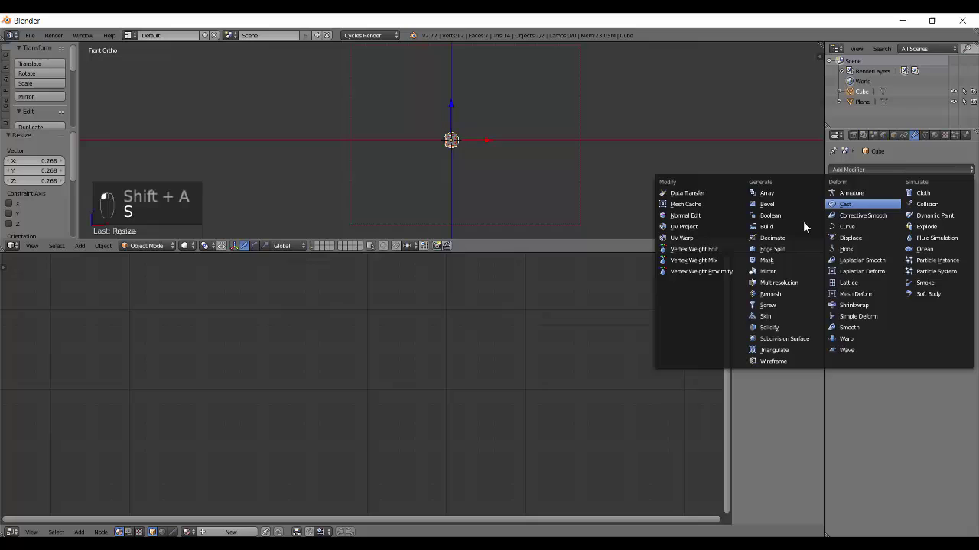
Step: Add an Array modifier with Count 10 stacking the cube copies upward, viewed in perspective
left_click_drag(975, 257, 506, 75)
key("r")
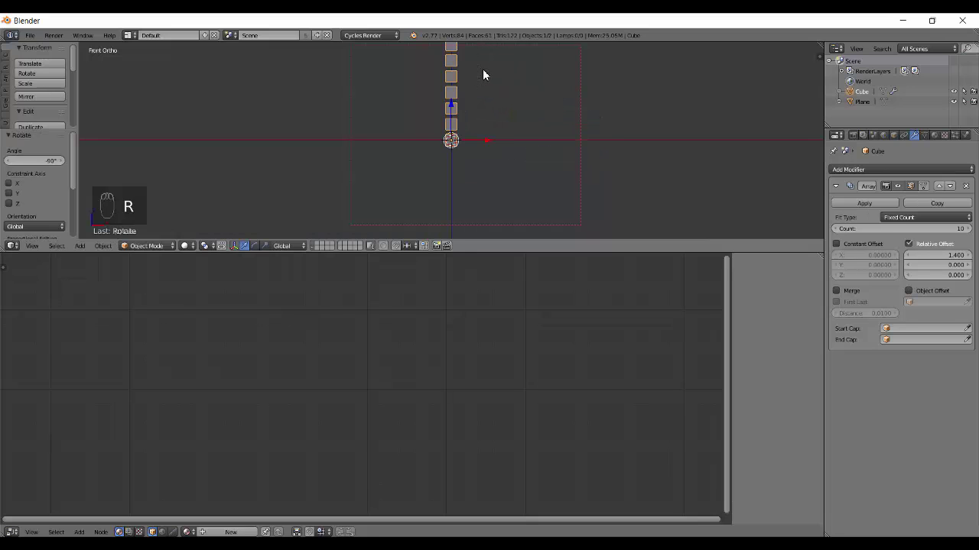
left_click_drag(485, 195, 462, 126)
key("z")
left_click_drag(461, 126, 450, 105)
Step: Deselect everything and show the rendered preview of the column under the plane
key("g")
middle_click(465, 153)
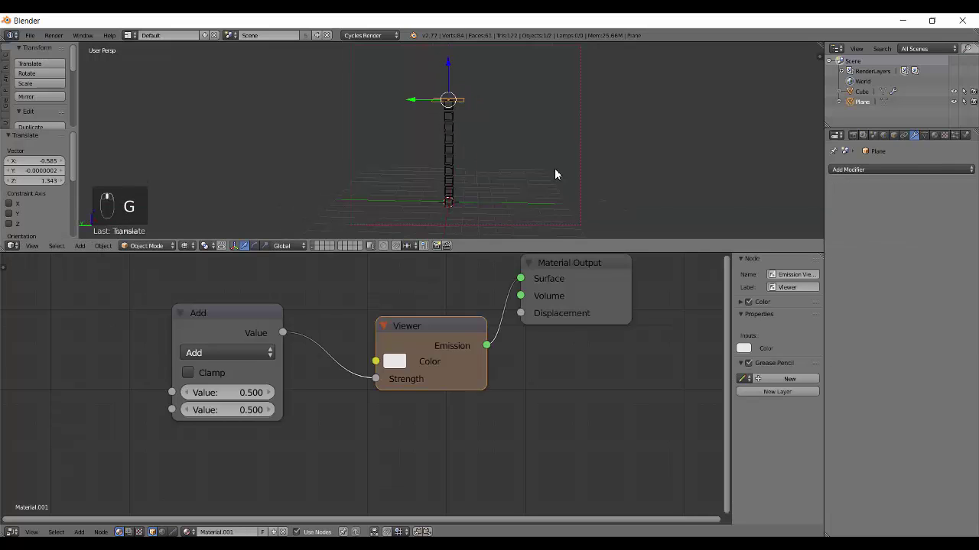
key("a")
key("z")
key("shift+z")
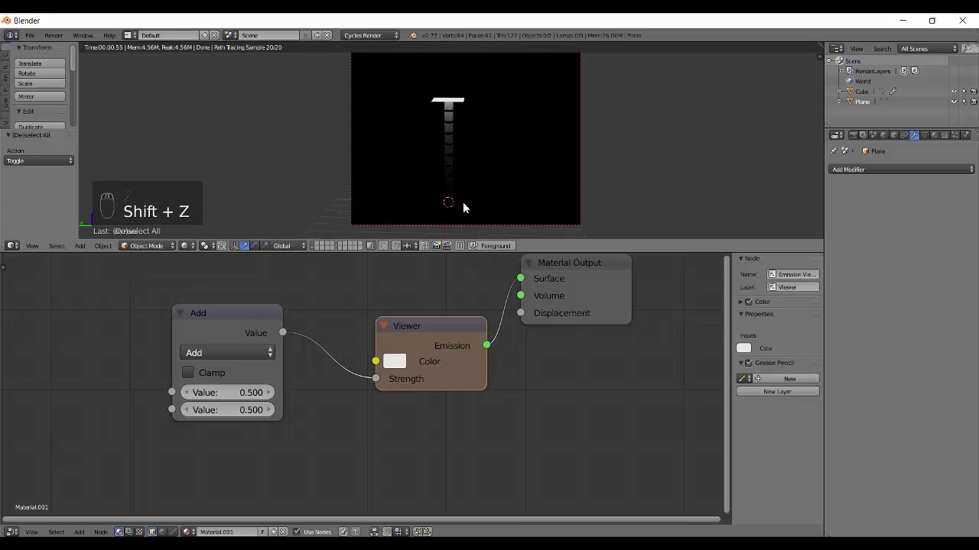
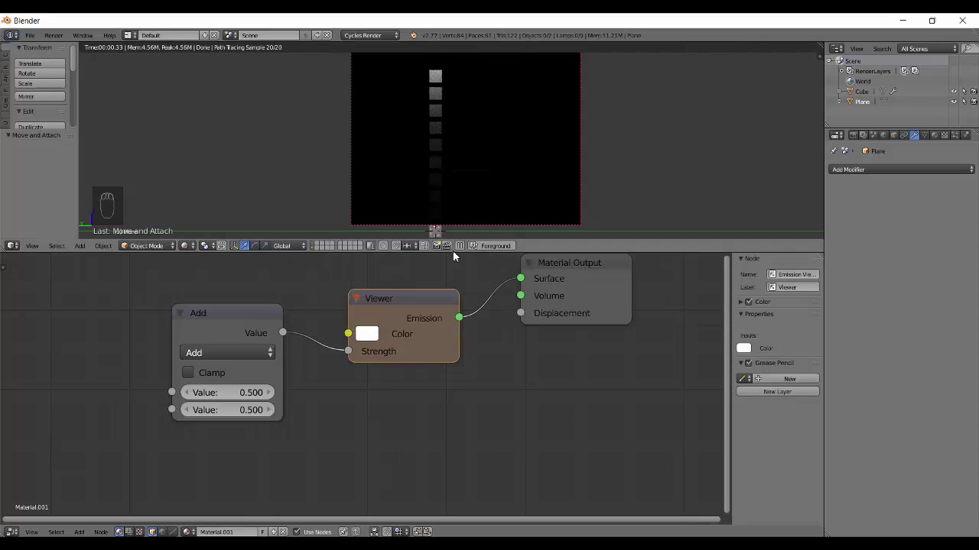
Step: Crop the rendered preview to a narrow border around the cube column from the camera view
left_click_drag(470, 215, 409, 99)
key("ctrl+b")
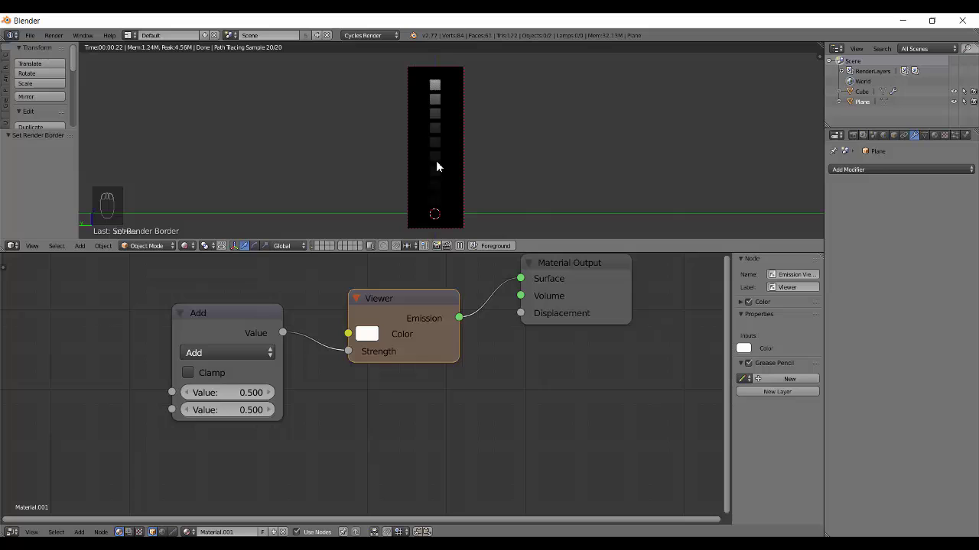
Step: Set the Add node's second value to 3, toggle Clamp on and leave it off
left_click_drag(223, 395, 480, 213)
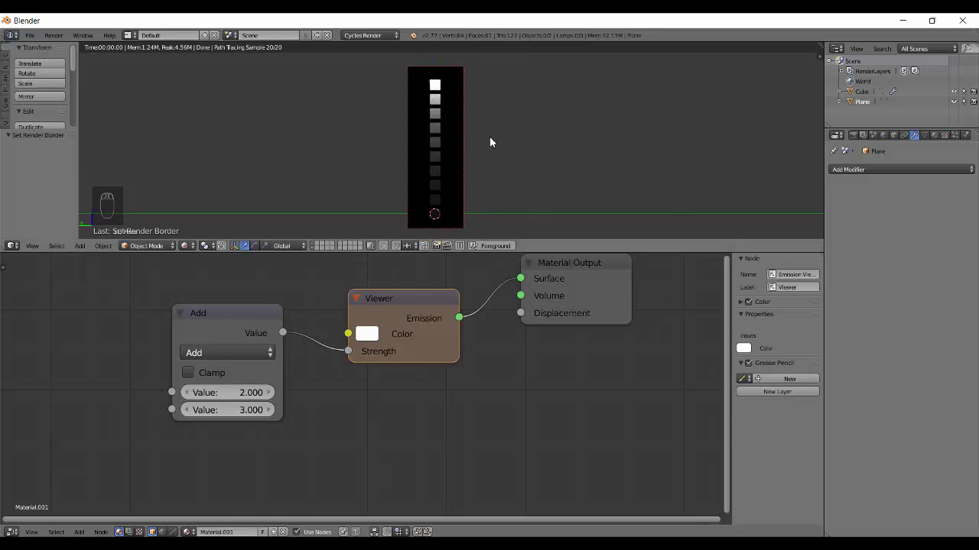
left_click_drag(657, 201, 428, 129)
left_click_drag(389, 174, 370, 320)
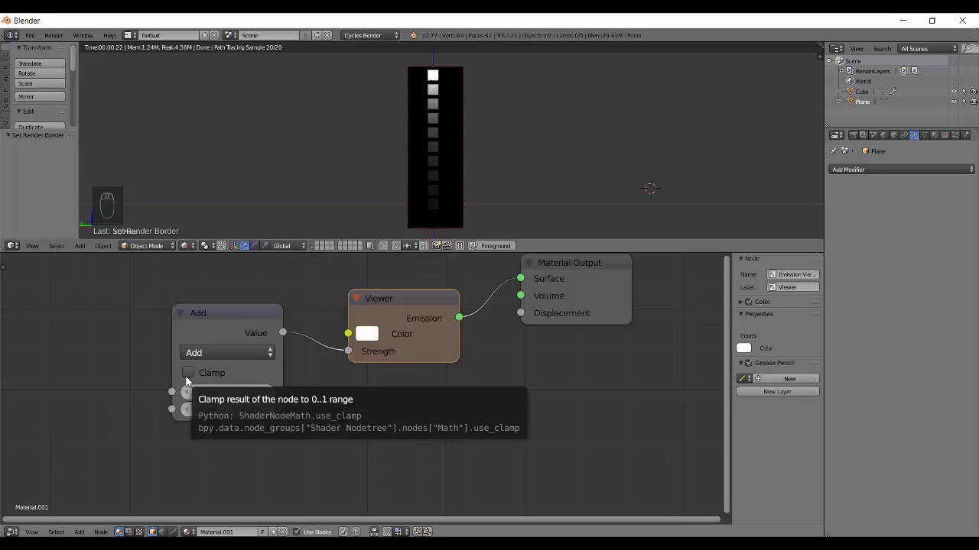
left_click_drag(190, 379, 431, 82)
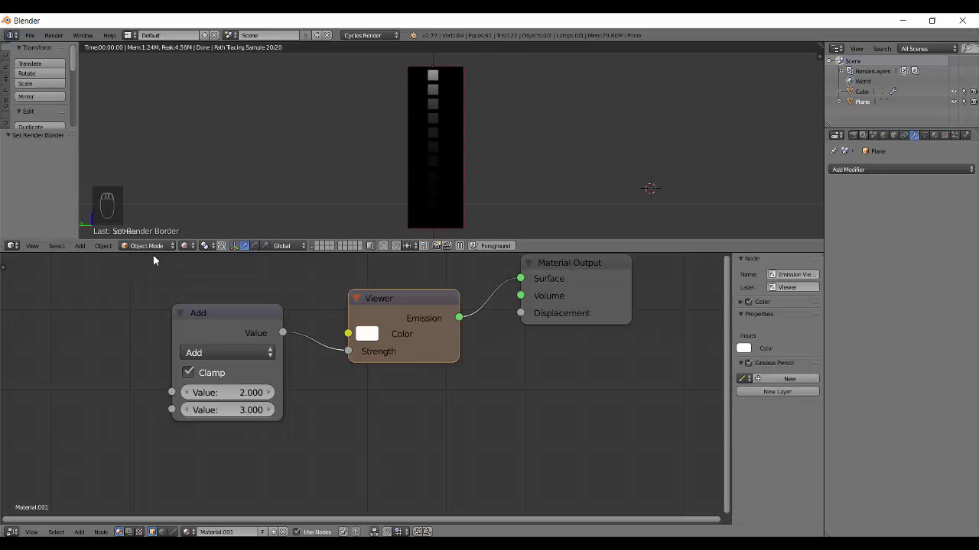
left_click_drag(188, 383, 234, 360)
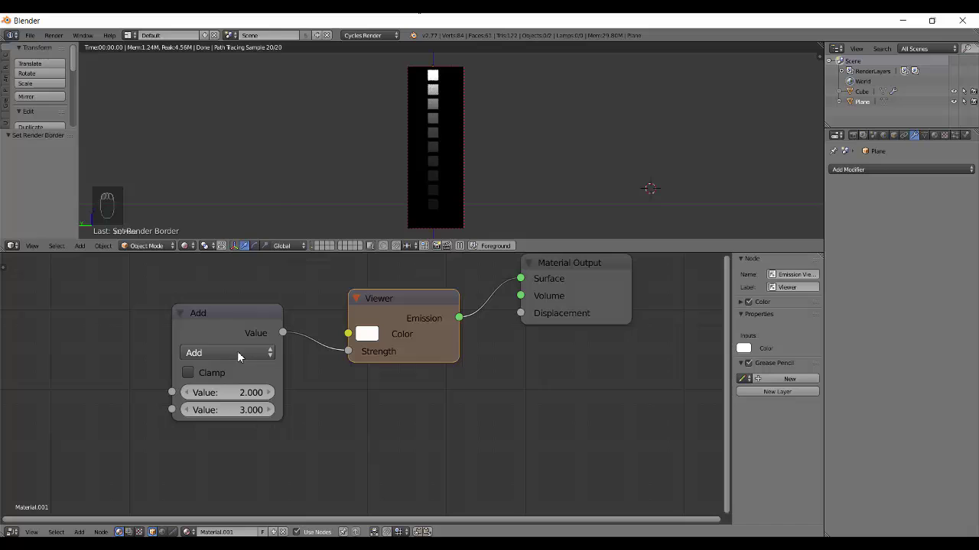
Step: Browse the math operations, raise the first value to 5, and toggle Clamp on then off again
left_click_drag(239, 358, 214, 342)
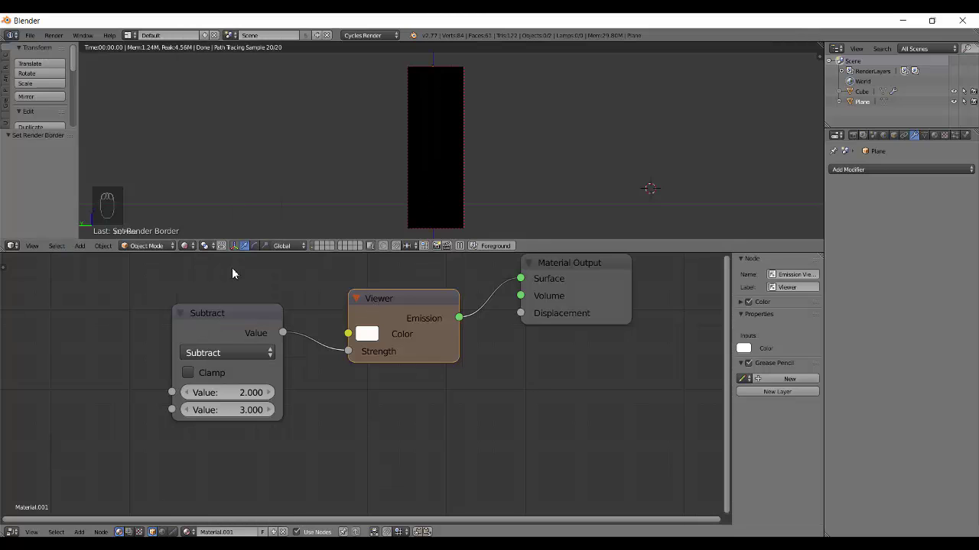
left_click_drag(238, 392, 196, 389)
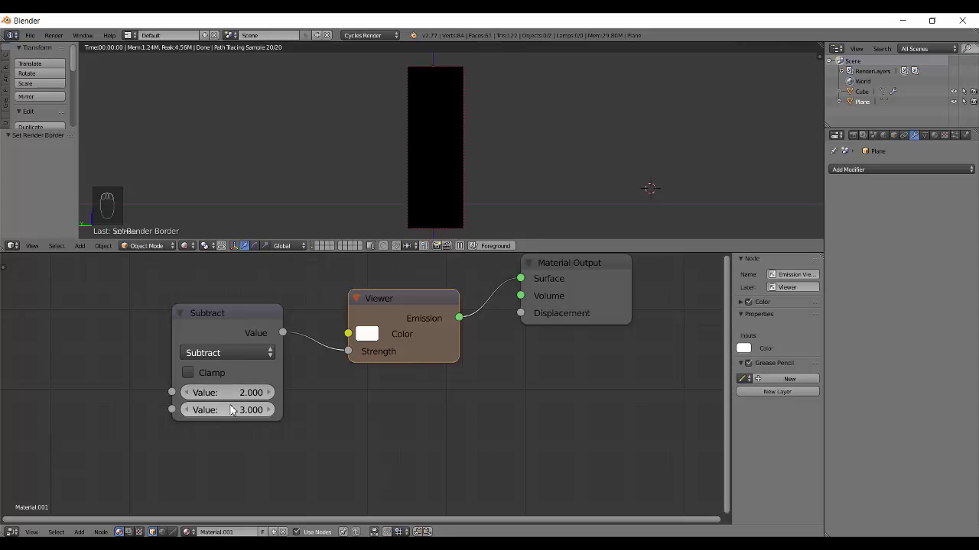
left_click_drag(239, 366, 250, 368)
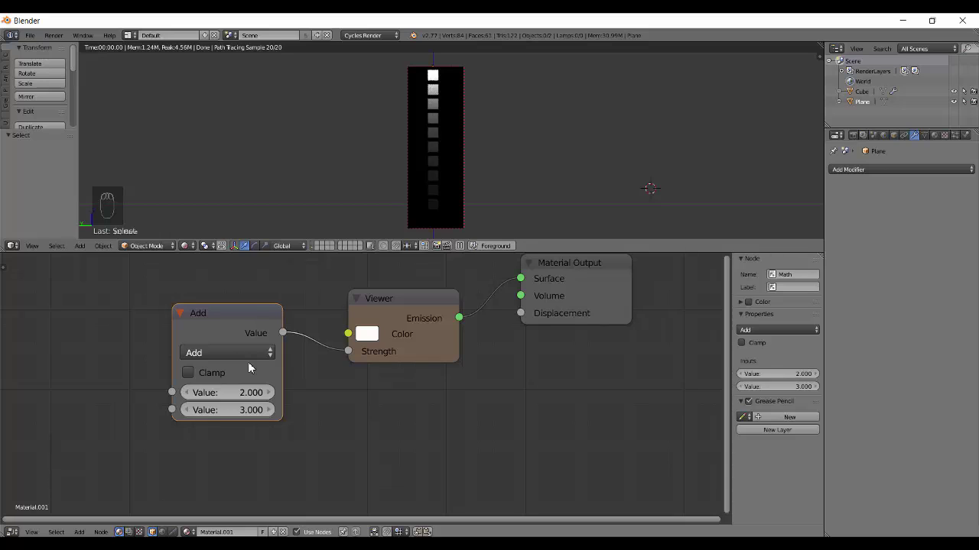
left_click_drag(243, 356, 554, 127)
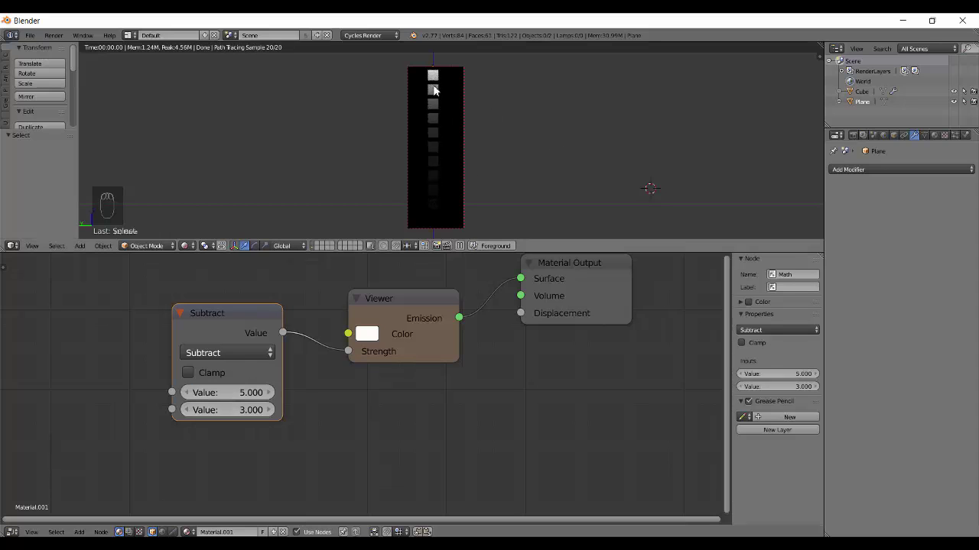
left_click_drag(218, 355, 289, 338)
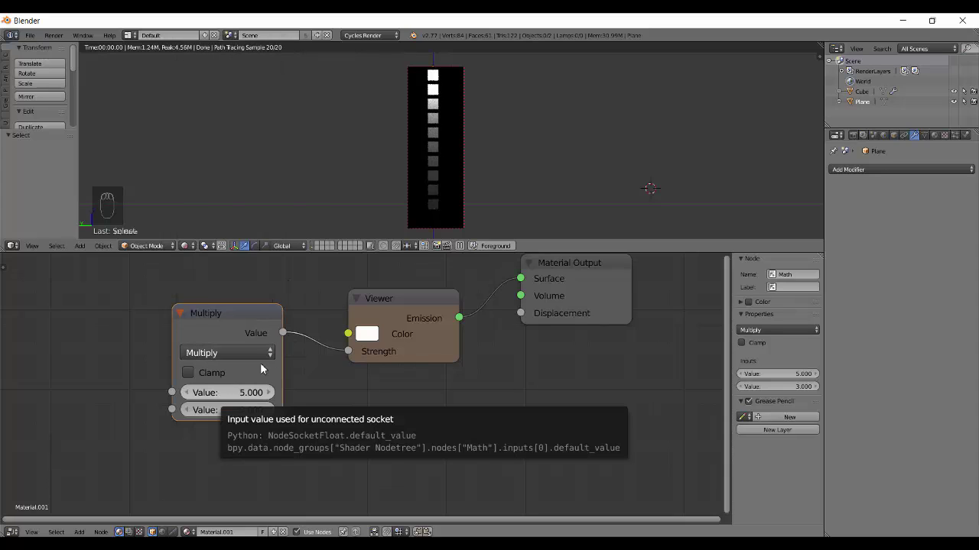
left_click_drag(194, 377, 226, 413)
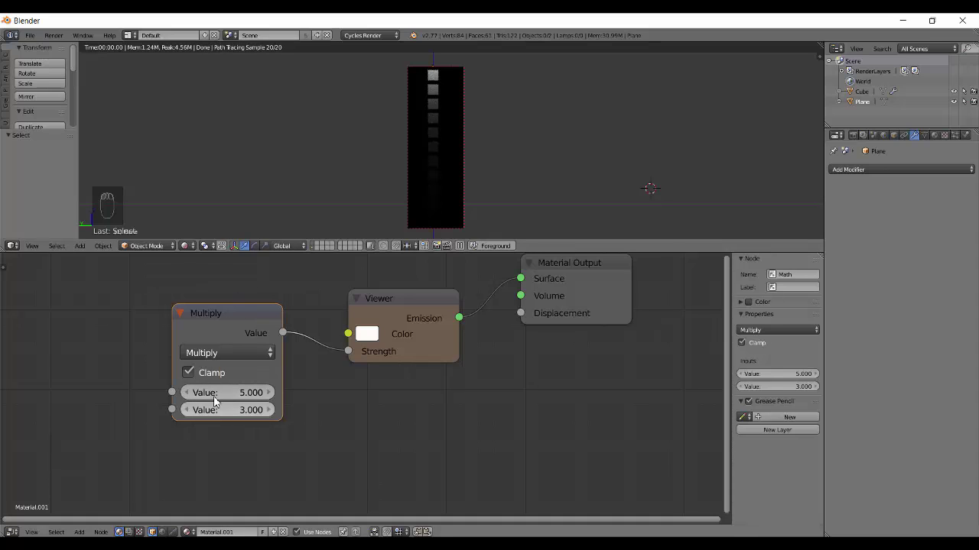
left_click_drag(191, 373, 230, 325)
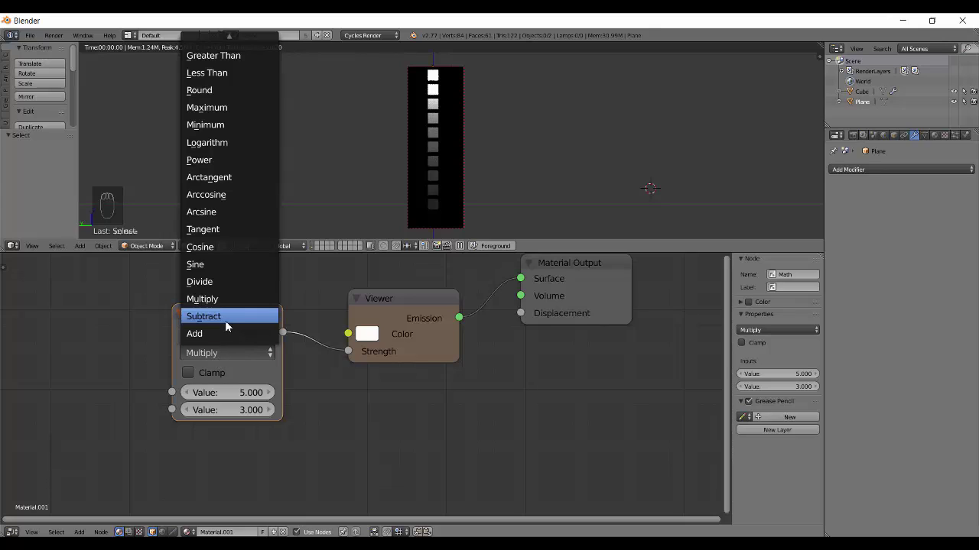
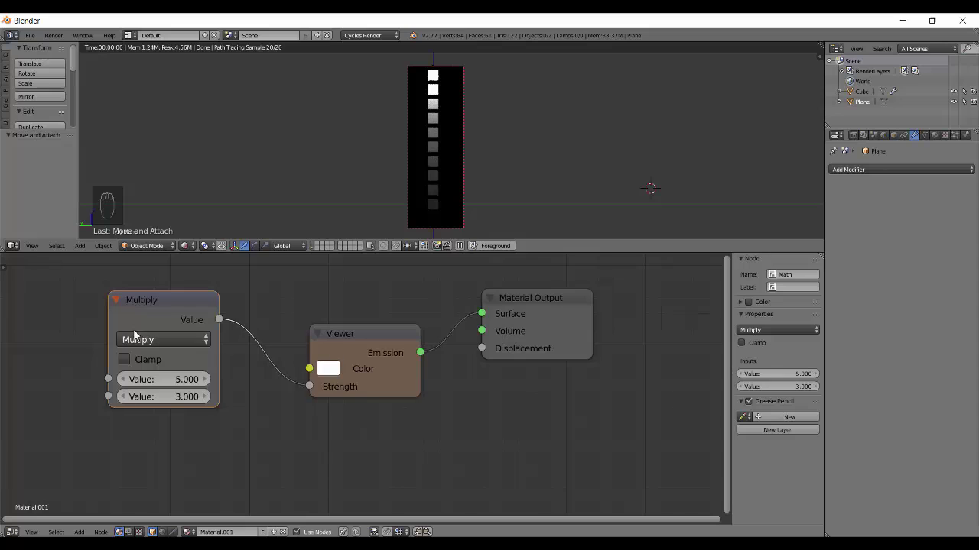
Step: Switch the node to Divide and test second inputs of 0 and 0.001 before leaving 0 by 560
left_click_drag(147, 344, 205, 361)
left_click_drag(188, 384, 197, 367)
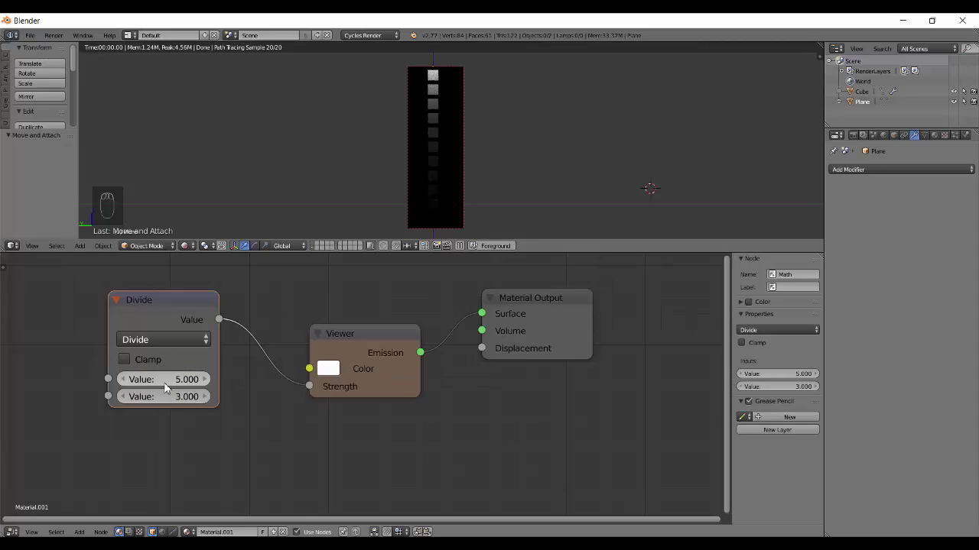
left_click_drag(172, 404, 172, 404)
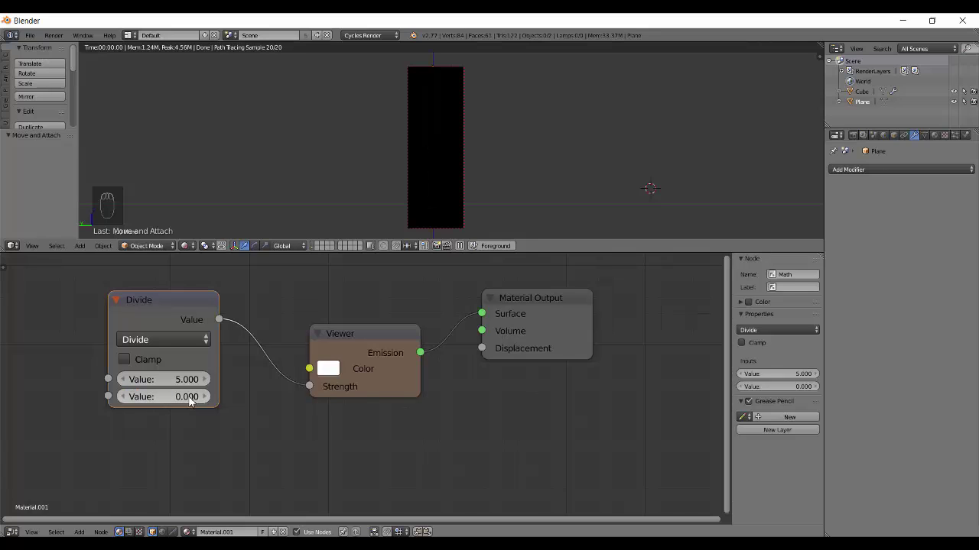
left_click_drag(212, 402, 176, 404)
left_click_drag(176, 404, 176, 404)
key("0")
left_click(176, 404)
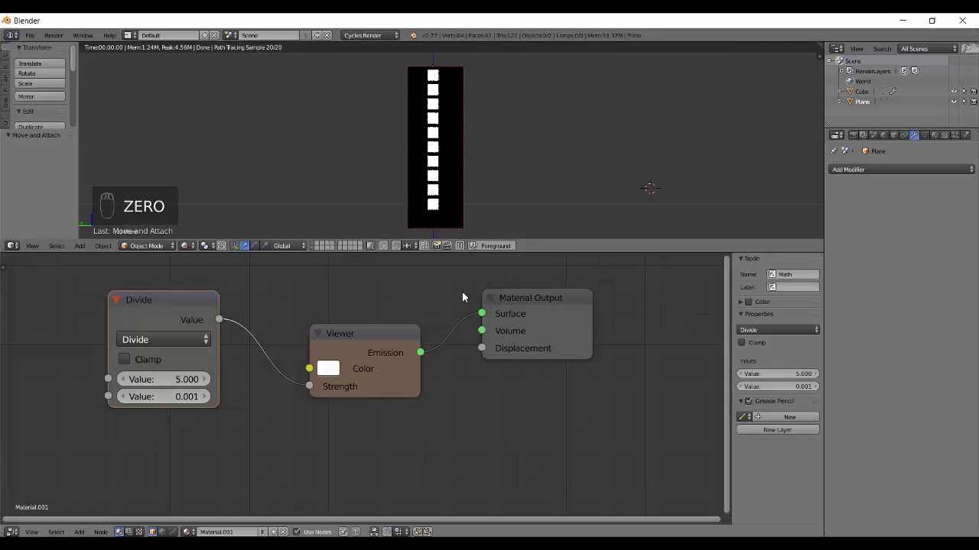
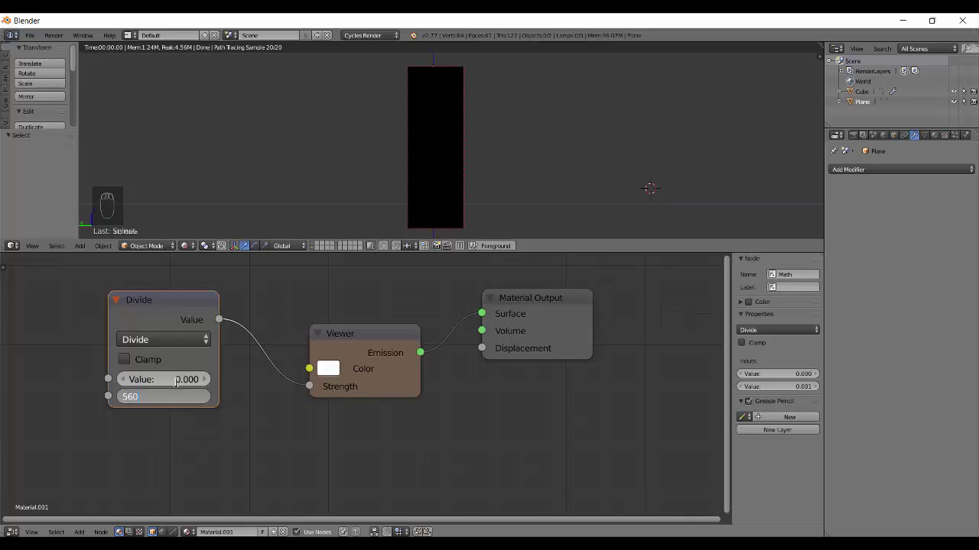
left_click_drag(189, 347, 171, 258)
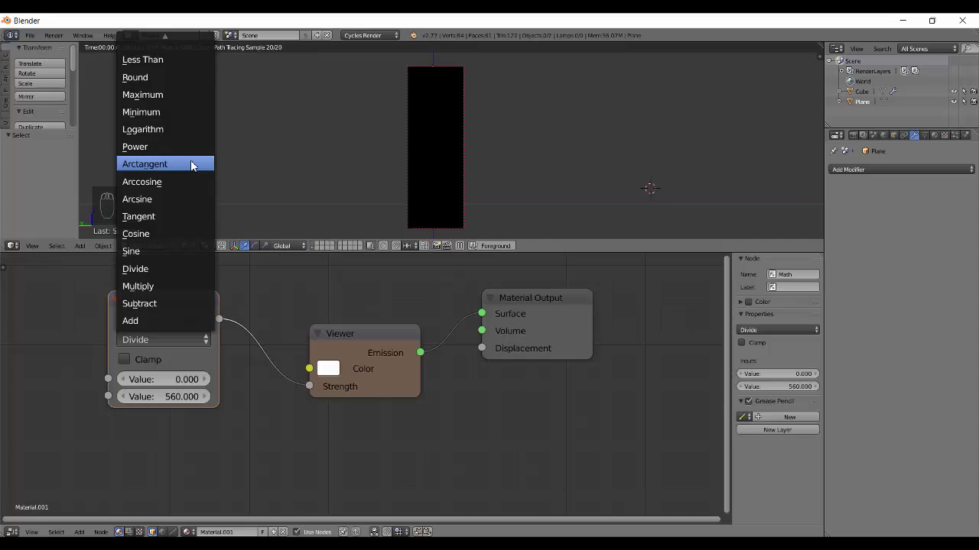
Step: Switch the node to Sine with inputs 1.000 and 572.200, then test a first input of 0
left_click_drag(158, 344, 227, 309)
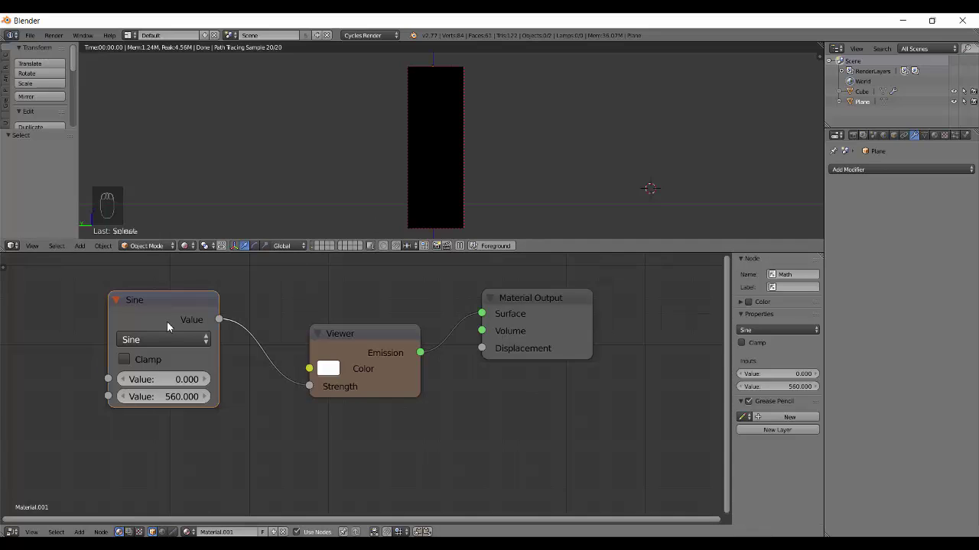
left_click_drag(204, 382, 172, 379)
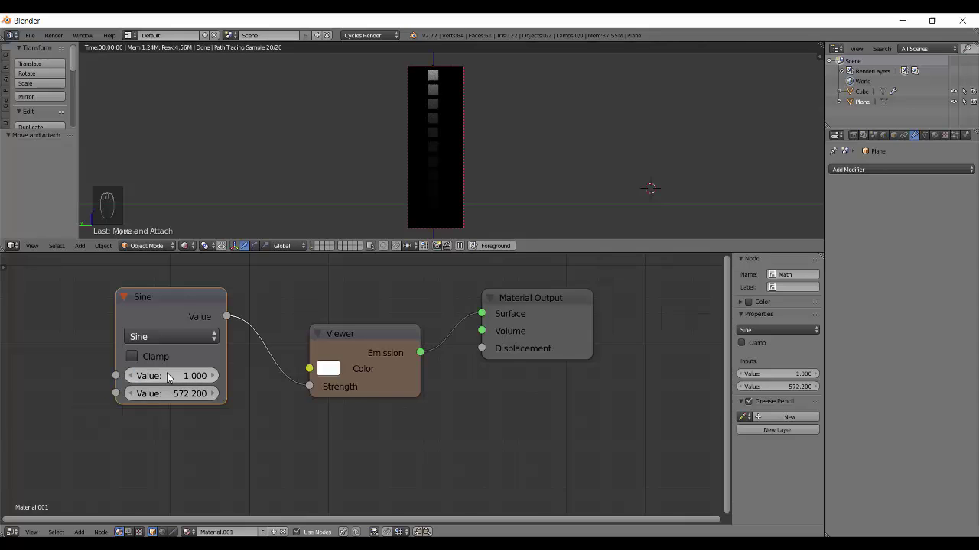
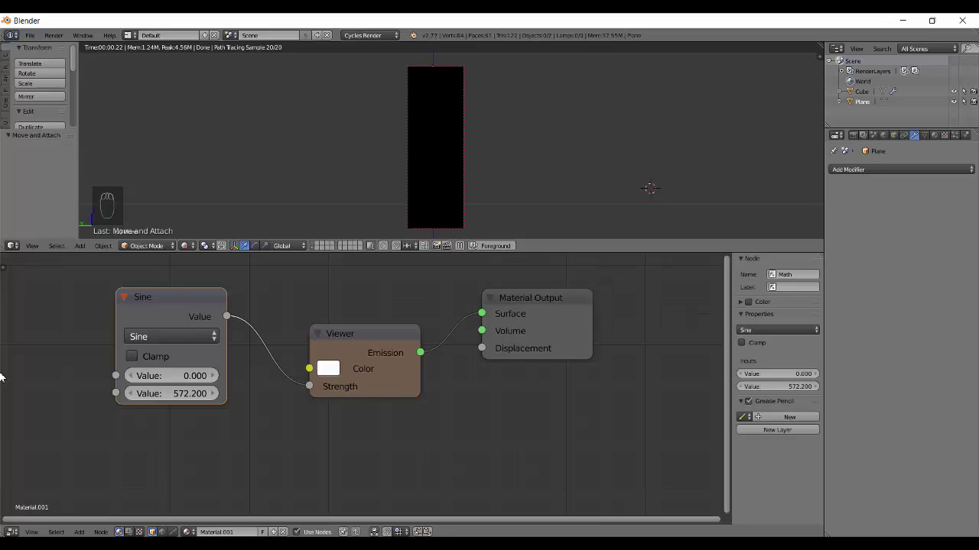
Step: Enter 3.14/2 as the first value and step through Cosine and Tangent with 0.785
left_click_drag(153, 383, 153, 382)
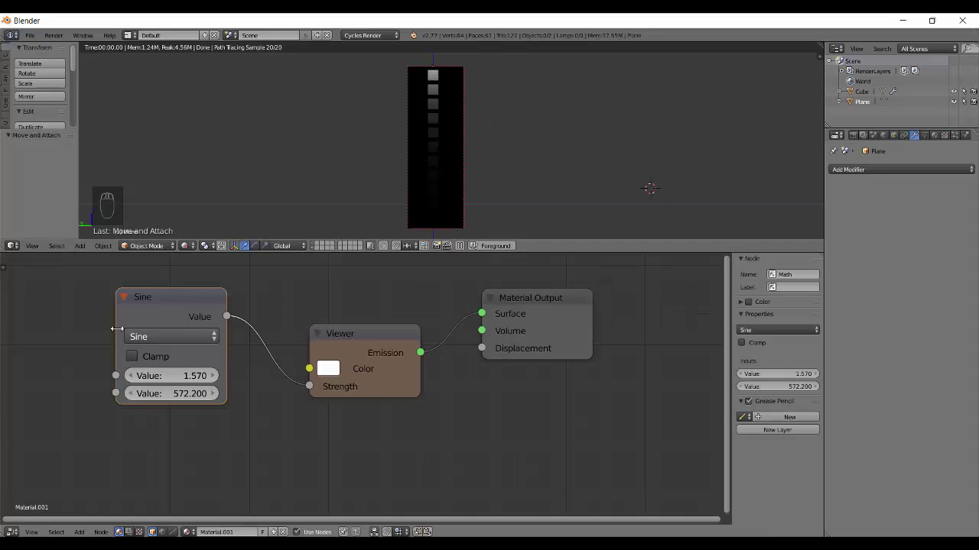
left_click_drag(146, 333, 174, 375)
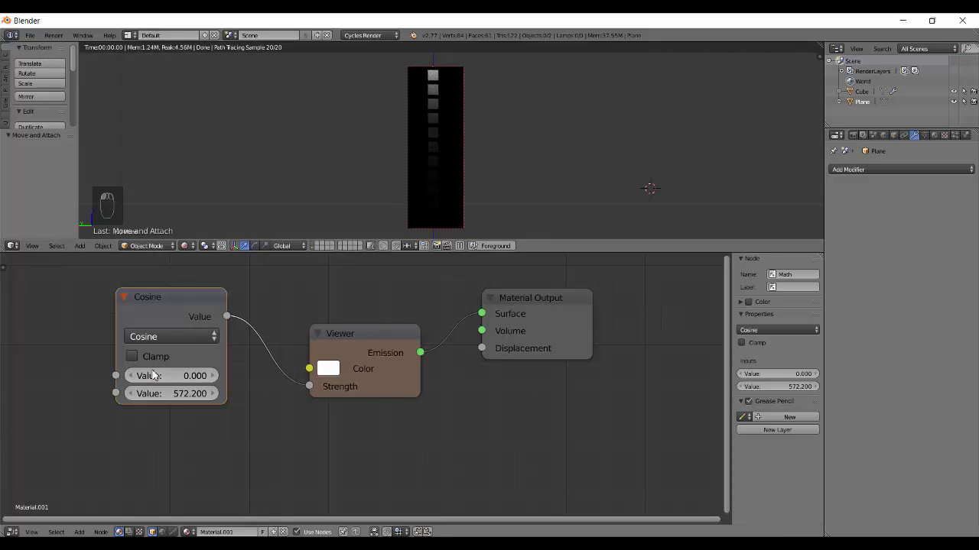
left_click_drag(193, 331, 191, 371)
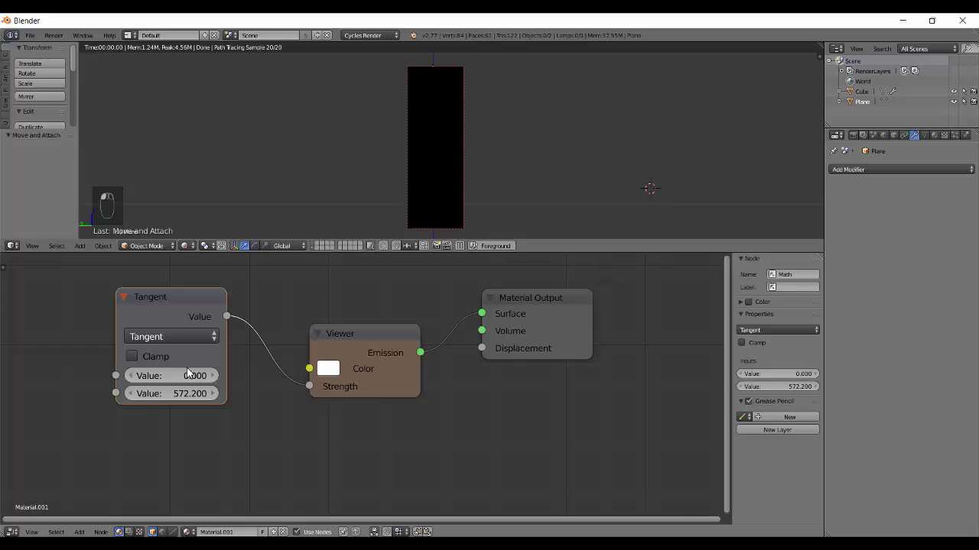
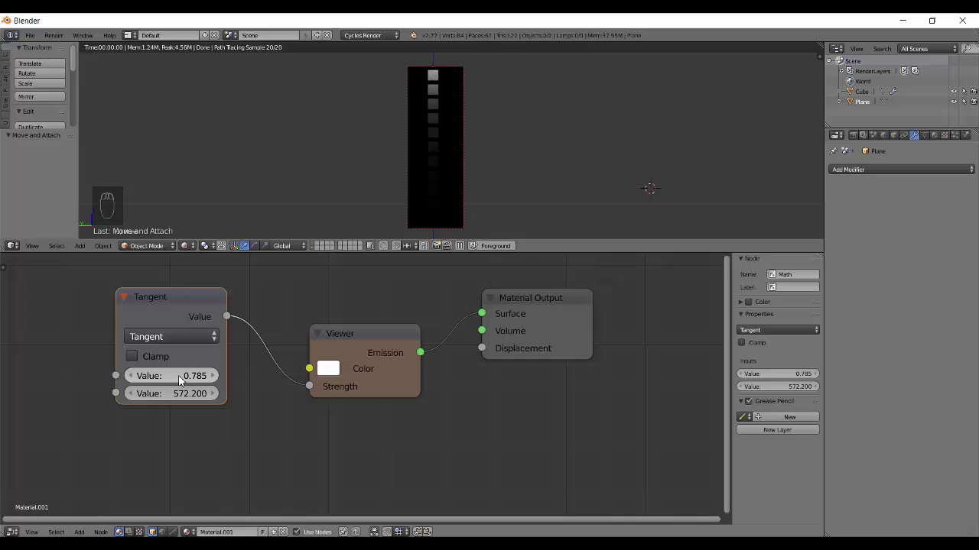
Step: Search the operation list and choose Arcsine, keeping inputs 0.785 and 572.200
left_click_drag(192, 337, 143, 187)
type("...")
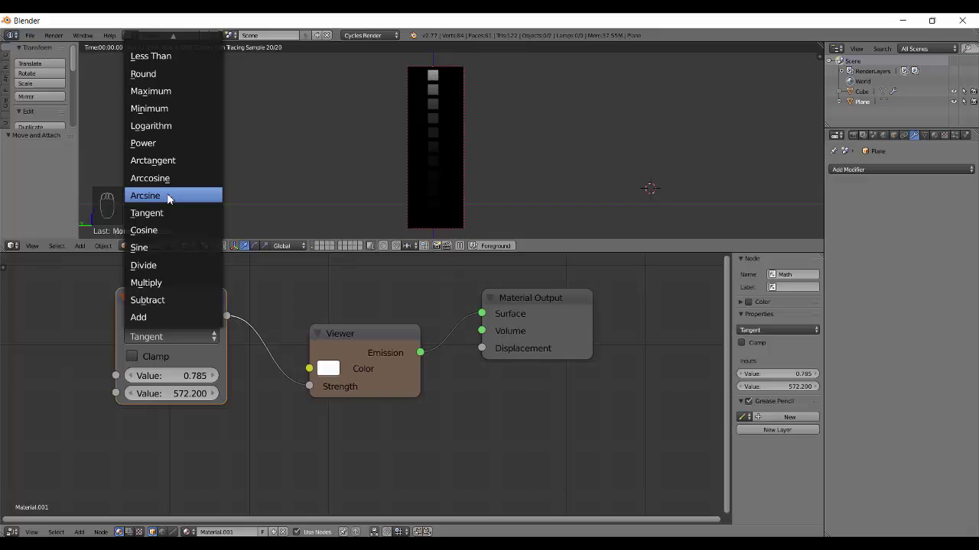
type("...")
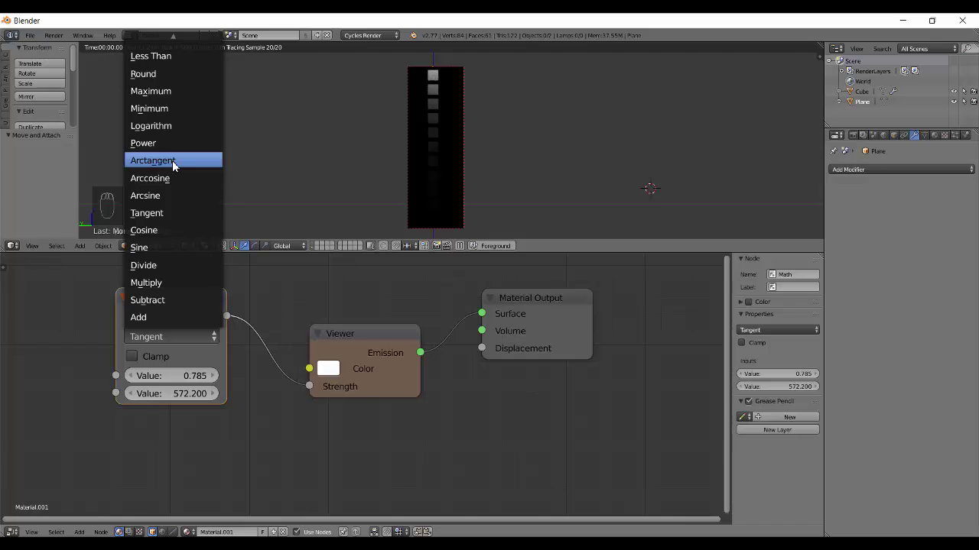
key("BackSpace")
Step: Set the Arcsine node's first input to 0.785, then 1, and bring up the operations list
left_click_drag(102, 365, 206, 401)
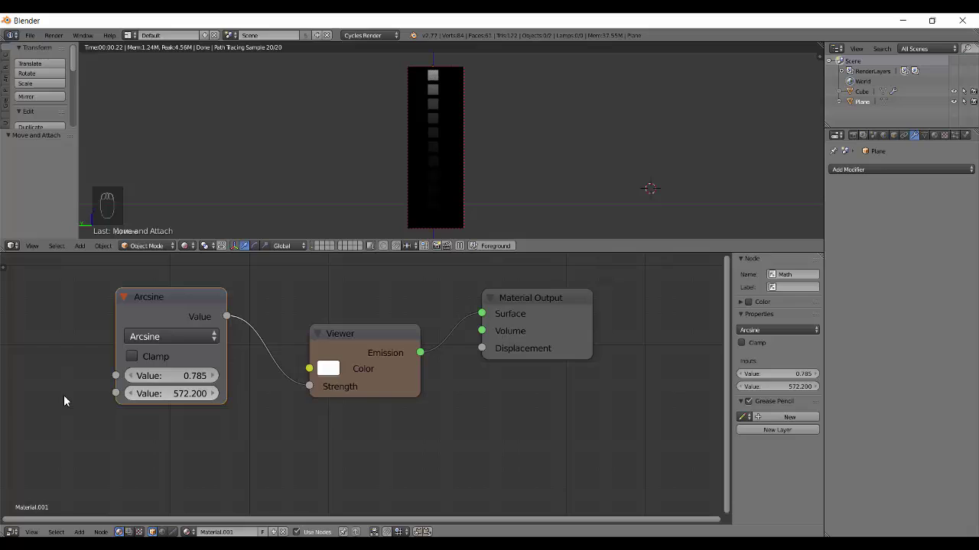
left_click_drag(173, 379, 172, 380)
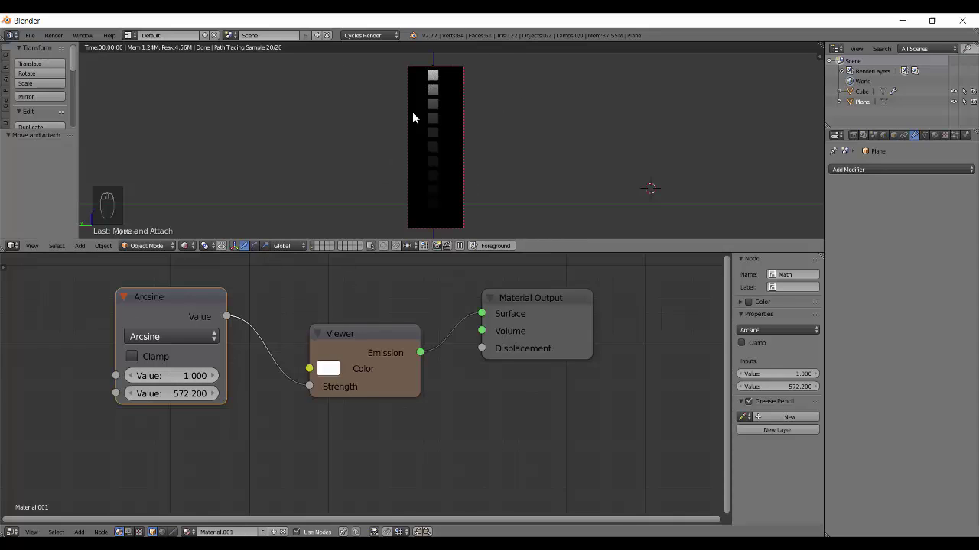
left_click_drag(172, 334, 187, 120)
Step: Try Power with first input 0.1 then 1, and second input 1 then back to 2
type("..")
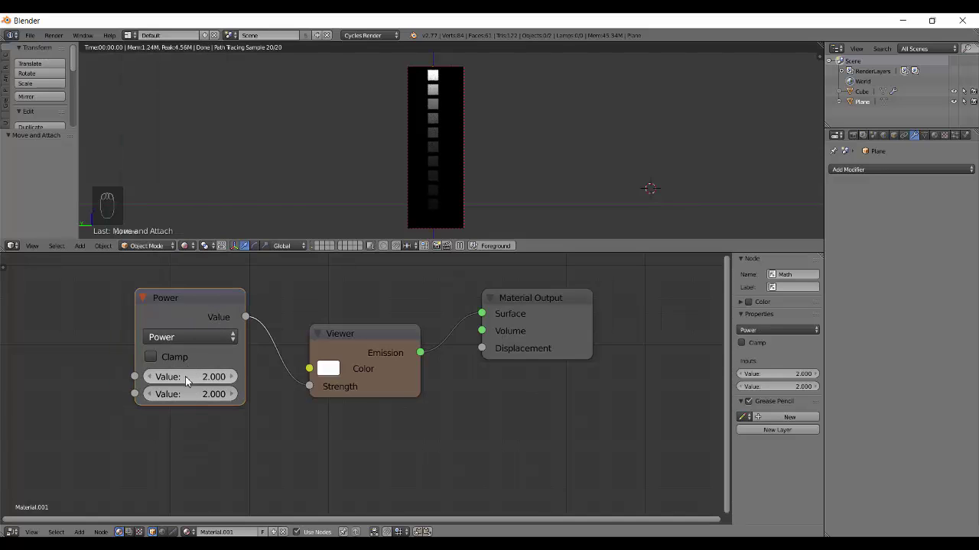
left_click_drag(191, 379, 218, 400)
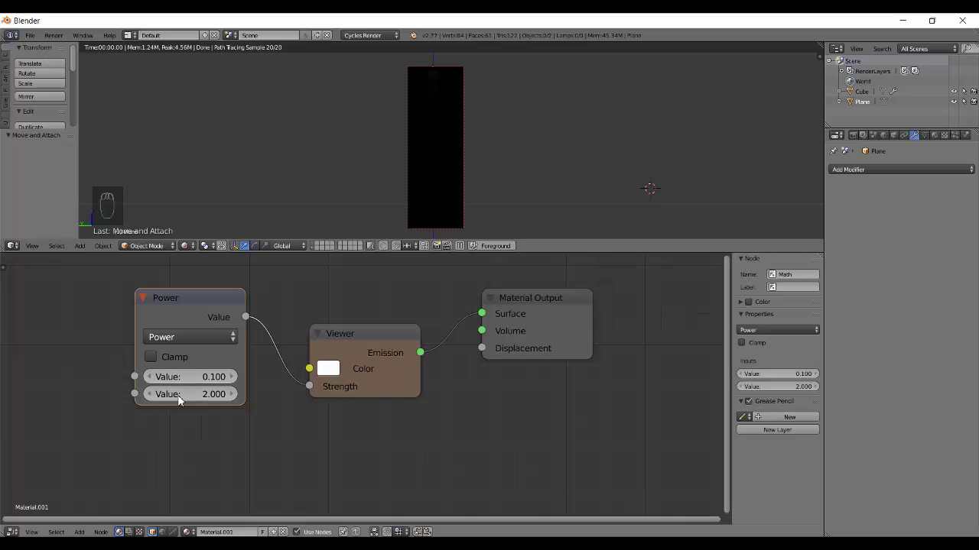
left_click_drag(199, 394, 239, 375)
left_click_drag(203, 402, 434, 153)
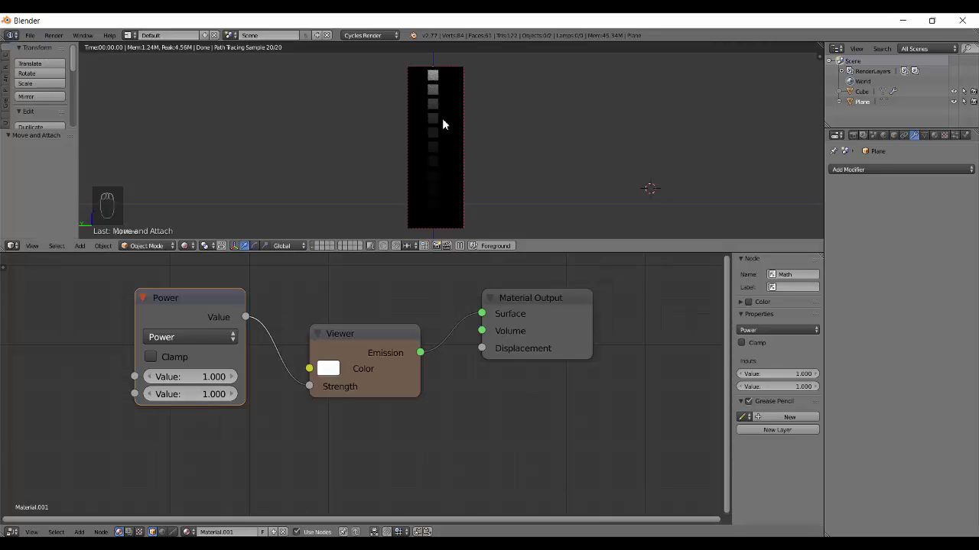
left_click_drag(188, 400, 188, 400)
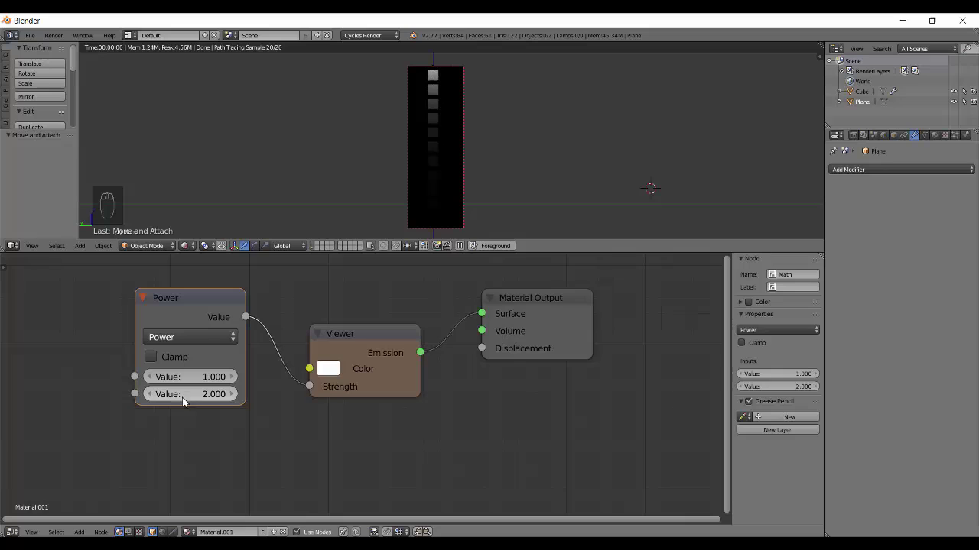
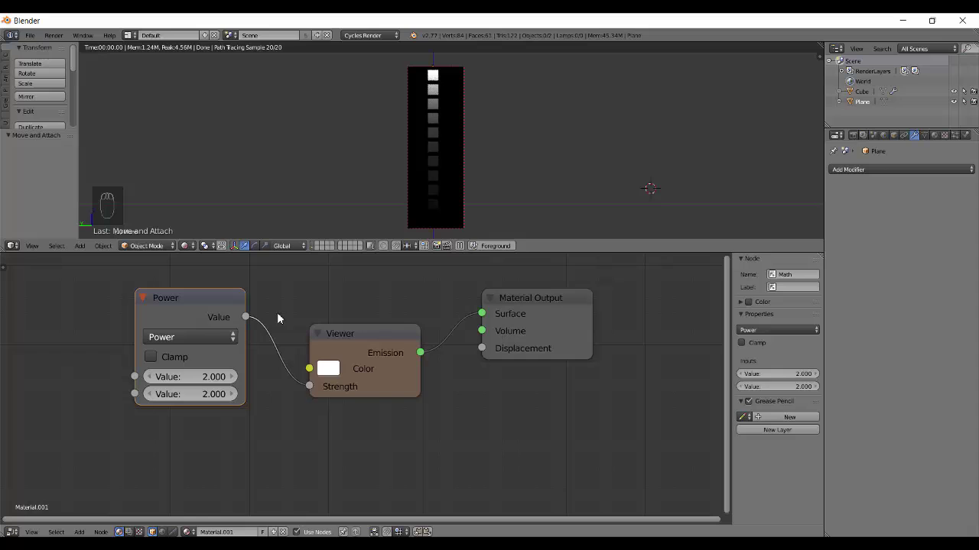
Step: Switch the Math node back to Multiply with both inputs at 2
left_click_drag(198, 338, 208, 344)
left_click_drag(208, 343, 191, 152)
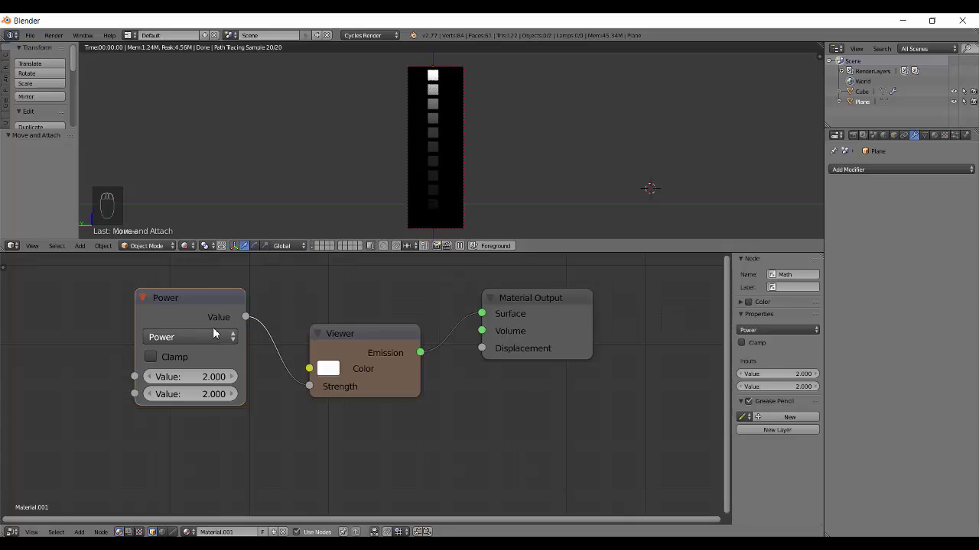
left_click_drag(218, 339, 235, 357)
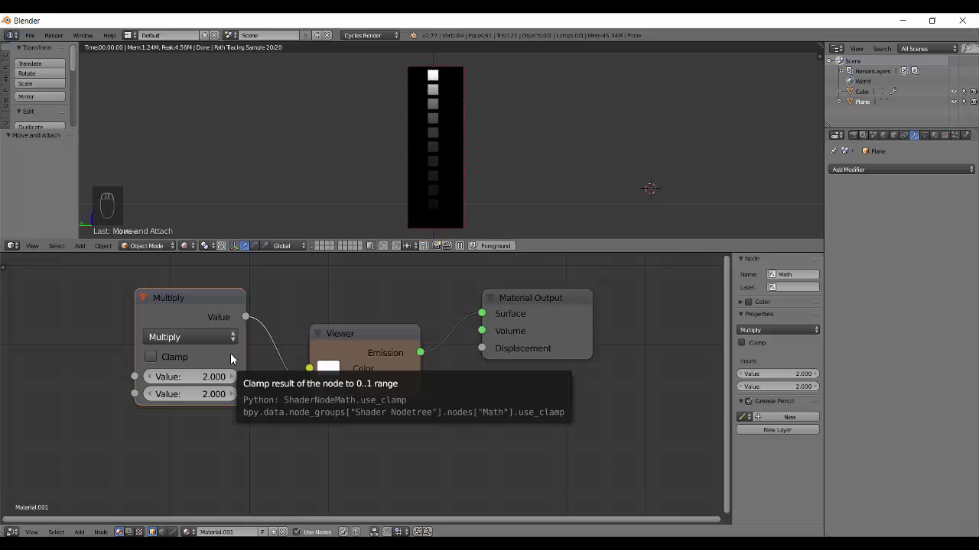
Step: Choose Logarithm and vary its second input to see the brightness change
left_click_drag(224, 340, 214, 113)
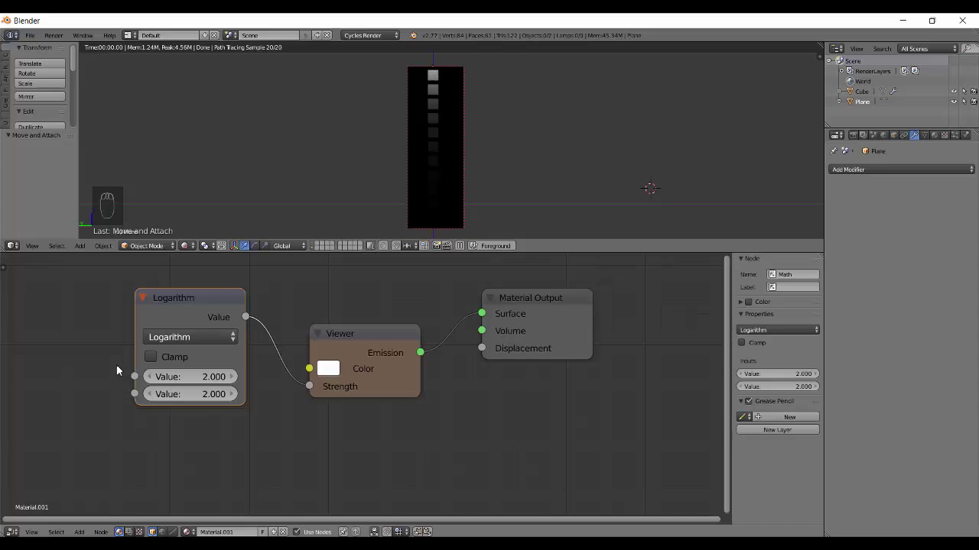
left_click_drag(234, 405, 114, 396)
left_click(156, 398)
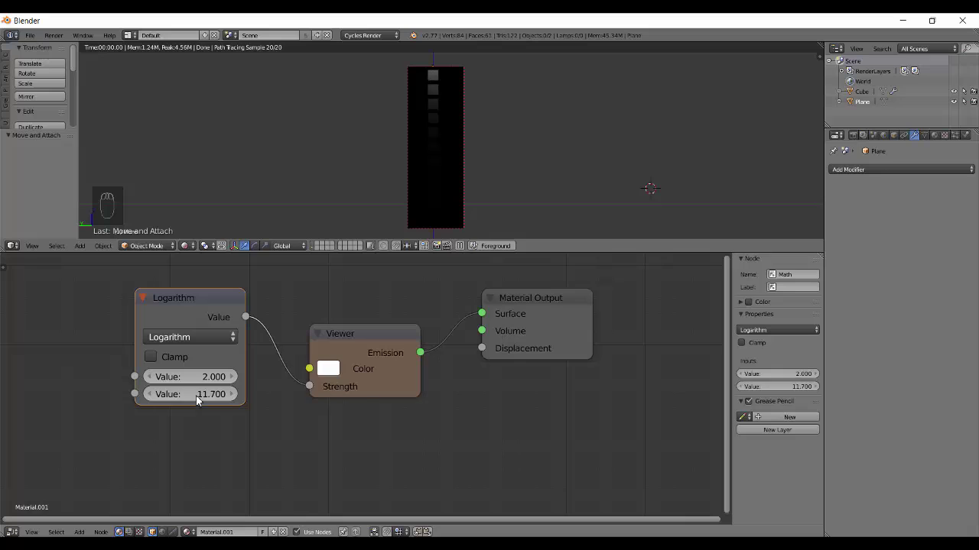
Step: Set both Logarithm inputs to 10 and bring up the operations list
left_click_drag(196, 372, 149, 390)
left_click_drag(177, 392, 175, 393)
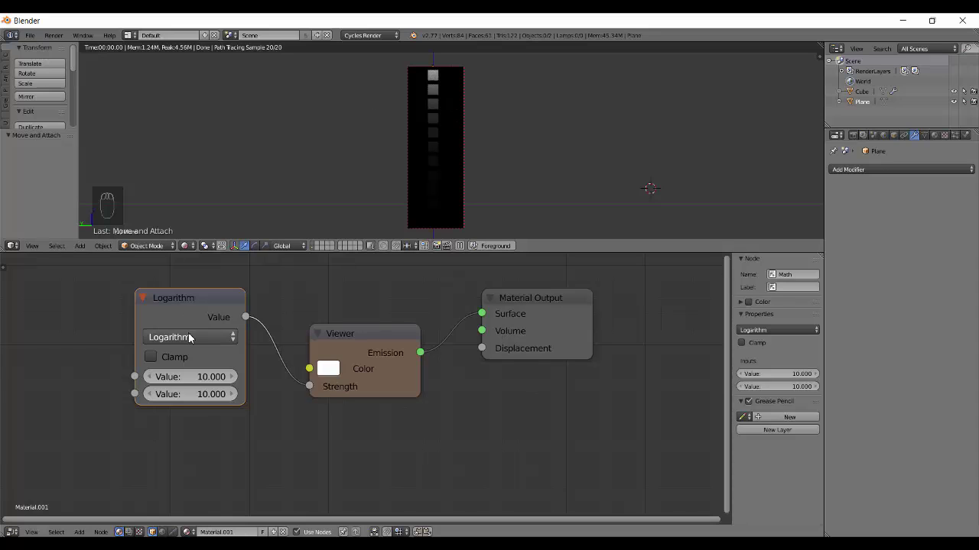
left_click_drag(170, 340, 170, 340)
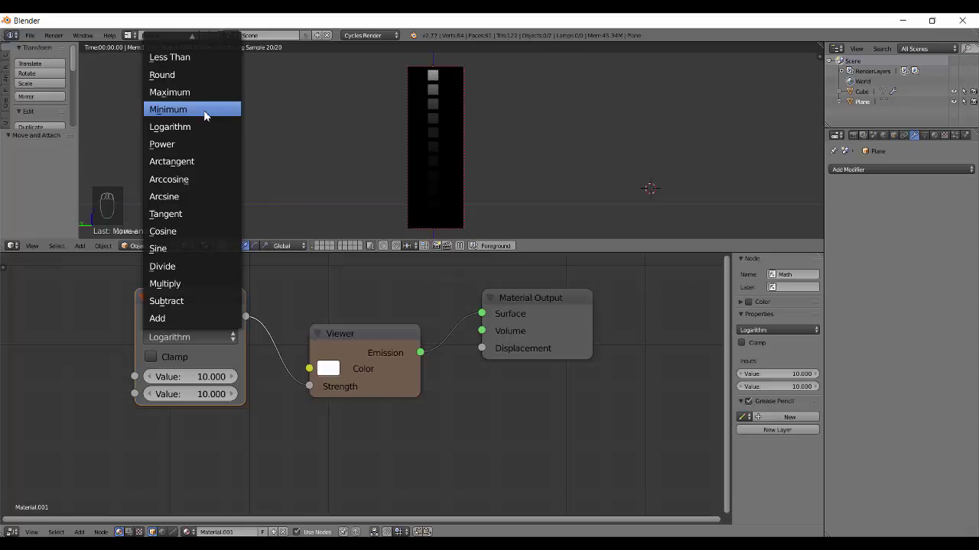
Step: Vary the Maximum node's first input down to about -8.4 against a second input of 10
left_click_drag(315, 378, 724, 447)
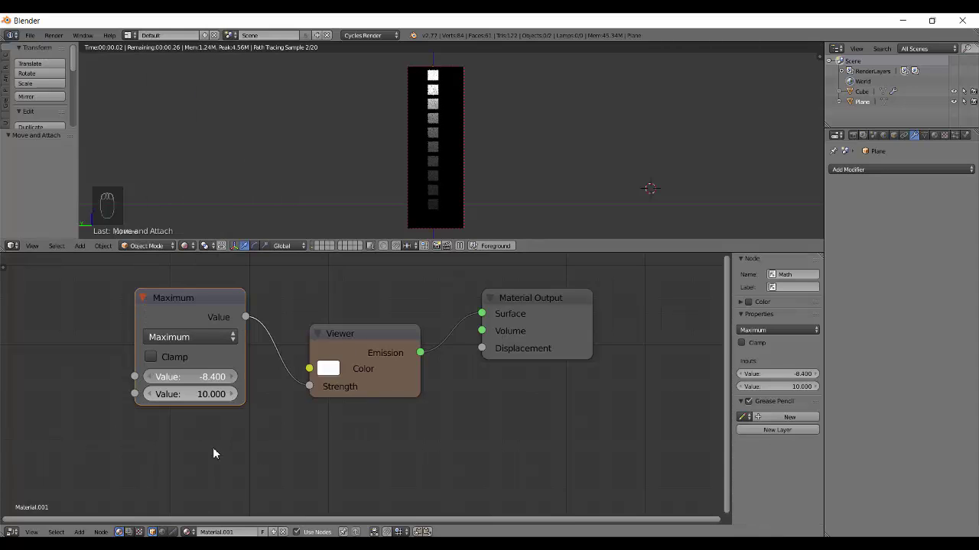
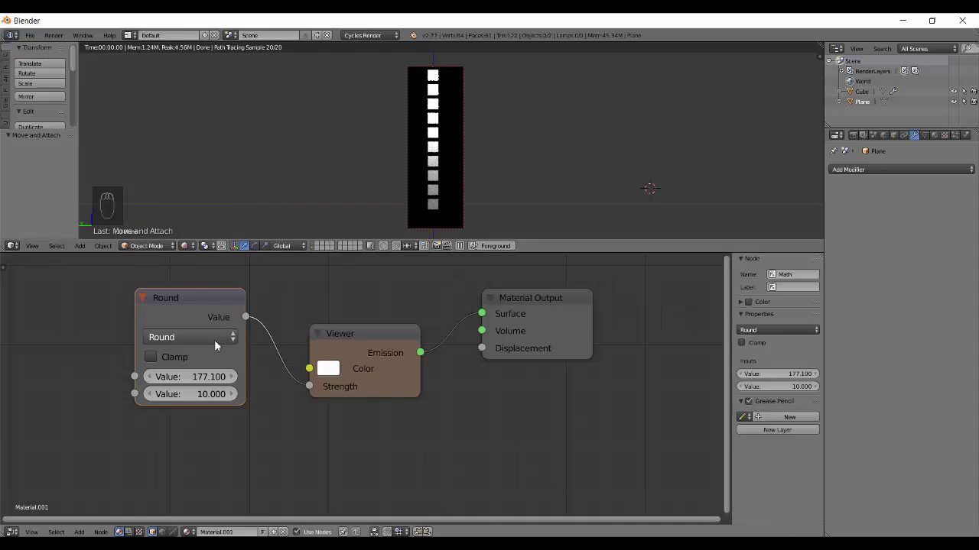
Step: Recenter the nodes and bring the Round node's first input to 14.7 with the second at 0
left_click_drag(206, 382, 202, 384)
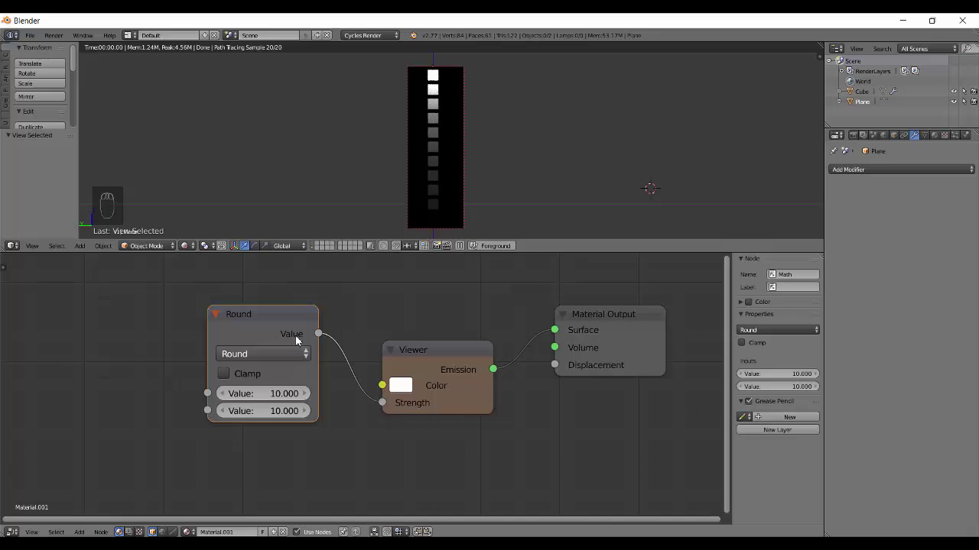
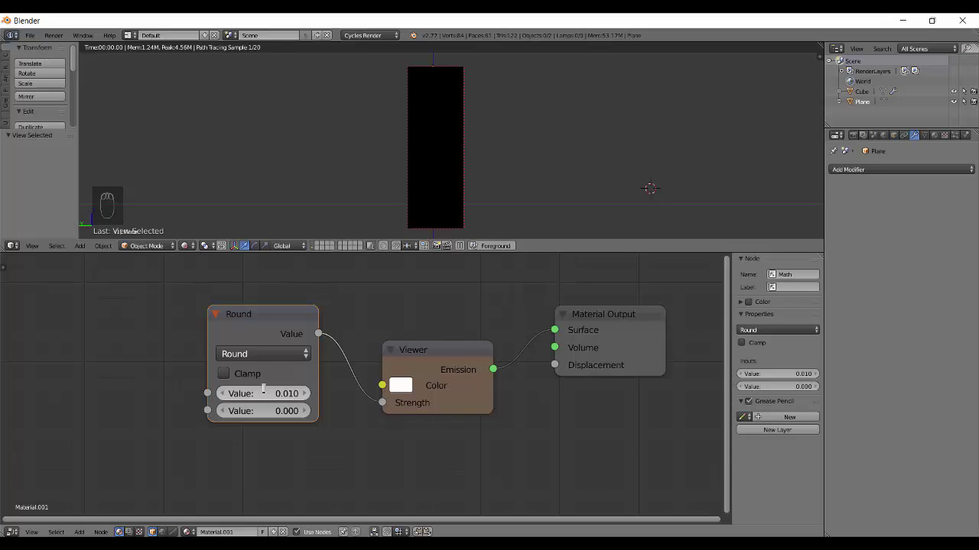
left_click_drag(265, 394, 266, 392)
left_click_drag(267, 392, 267, 392)
left_click_drag(270, 392, 257, 413)
left_click_drag(262, 357, 270, 75)
Step: Make the node Less Than comparing 5 against 13.5 so the top cubes turn grey
left_click(275, 73)
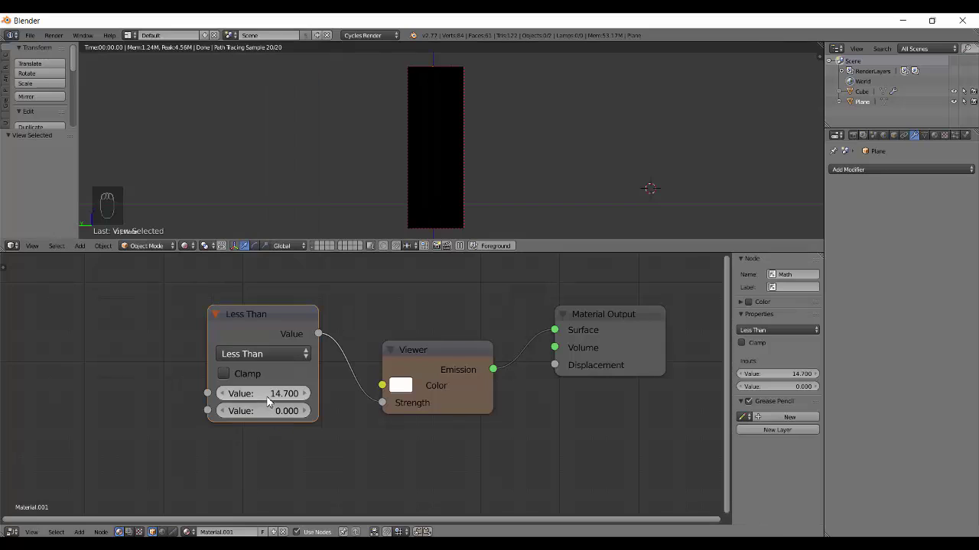
left_click_drag(258, 382, 260, 378)
left_click_drag(260, 412, 349, 383)
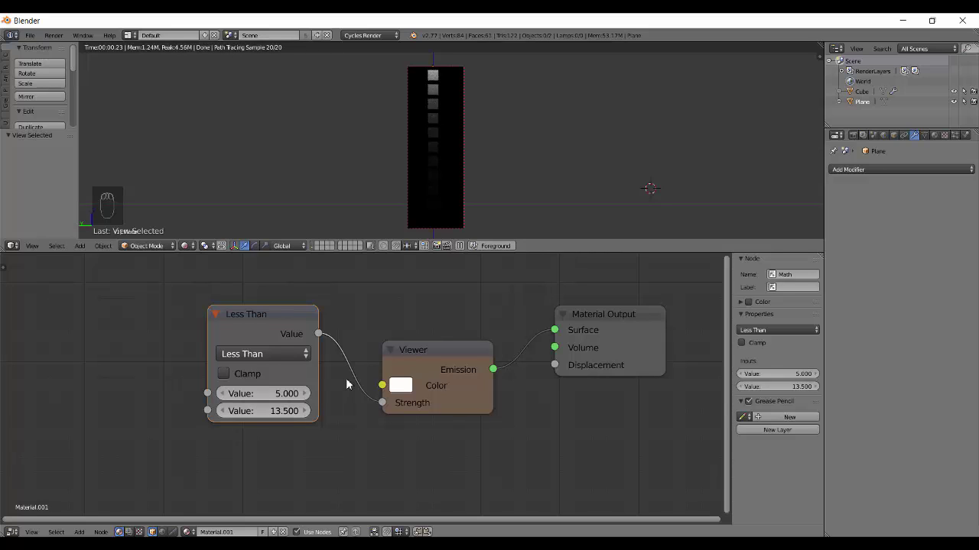
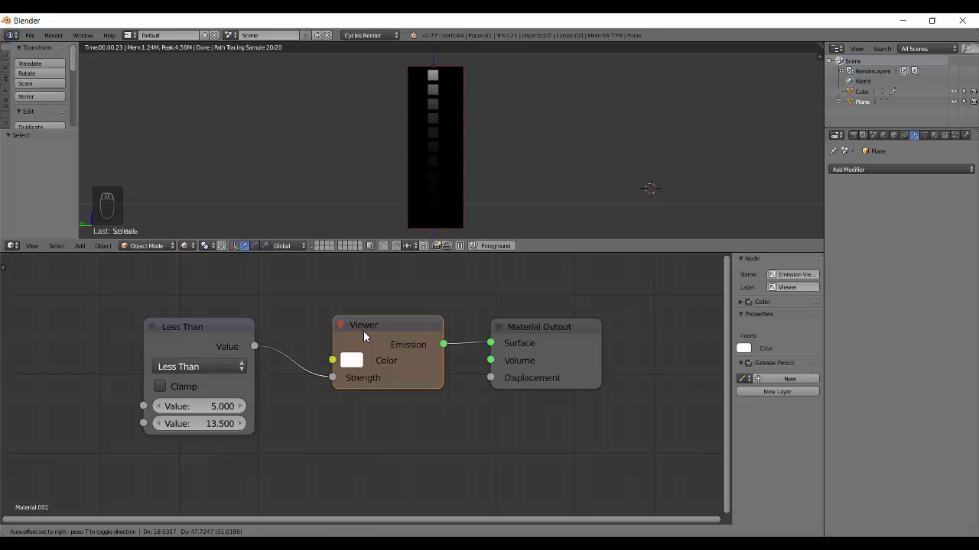
Step: Toggle the operation between Greater Than and Less Than, ending on Greater Than
left_click_drag(194, 371, 201, 375)
left_click_drag(200, 368, 202, 76)
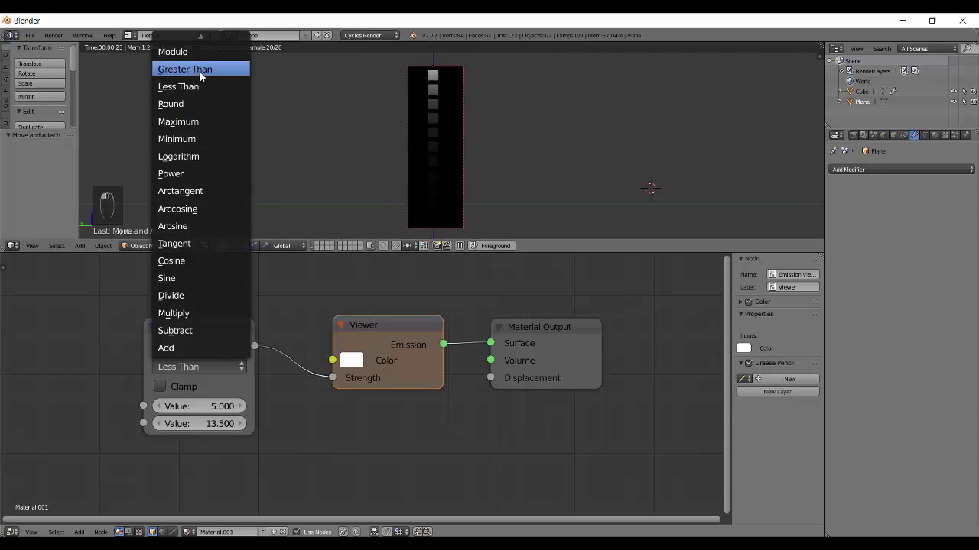
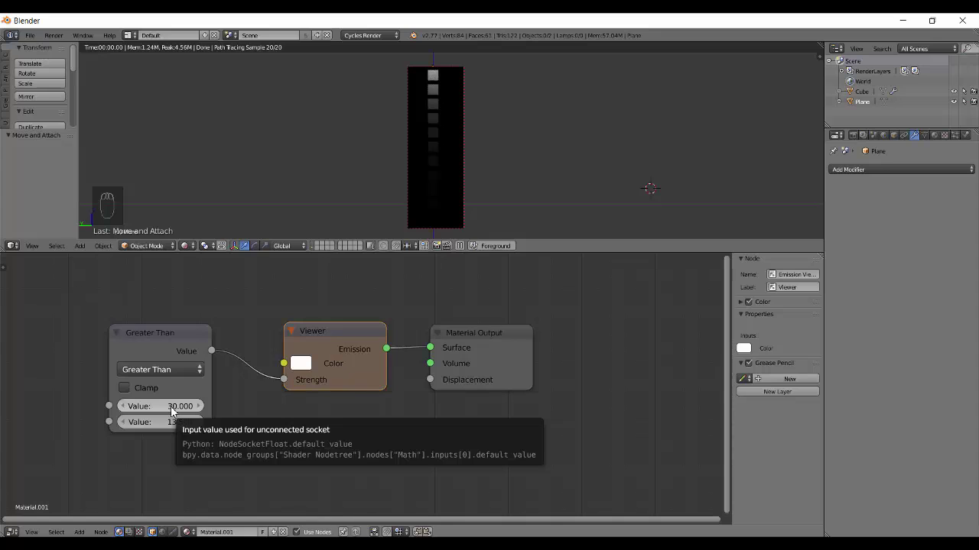
left_click_drag(160, 380, 168, 412)
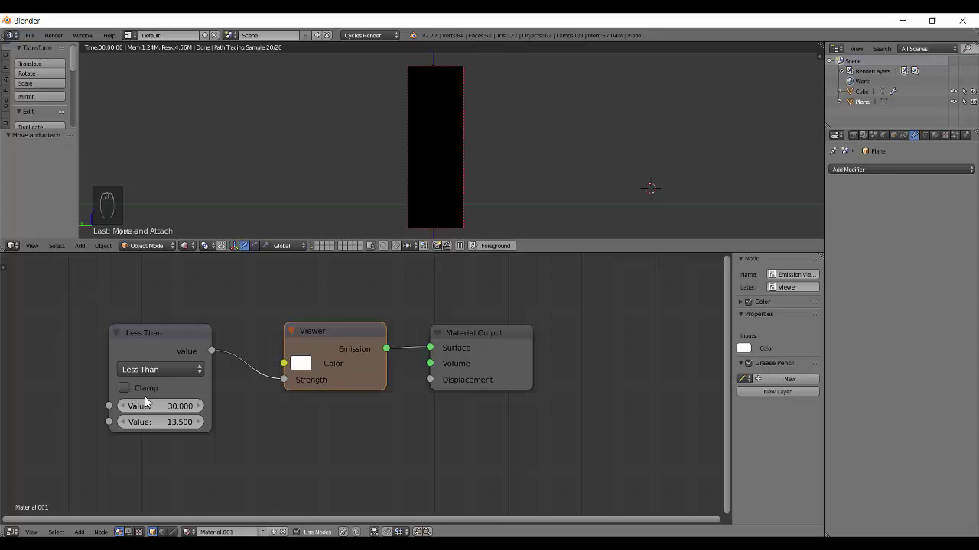
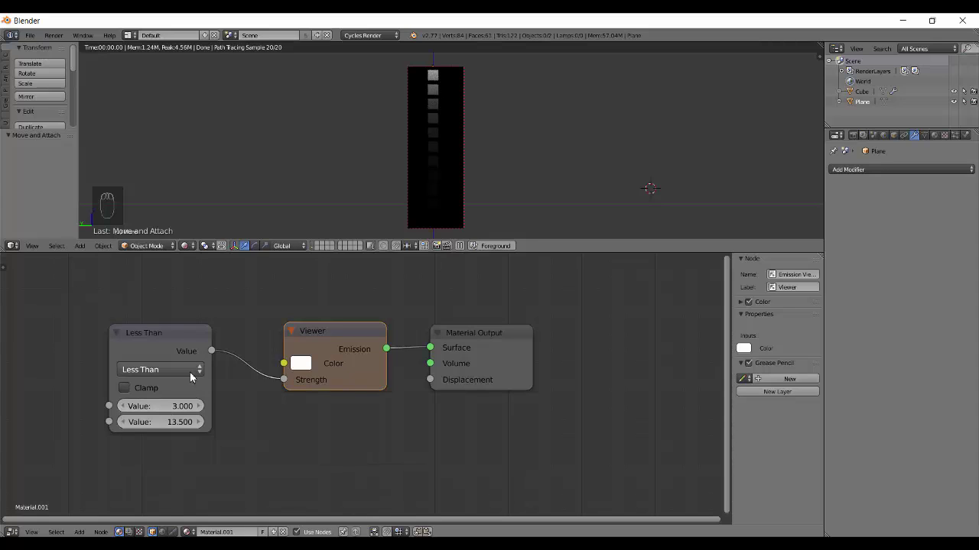
left_click_drag(184, 353, 133, 425)
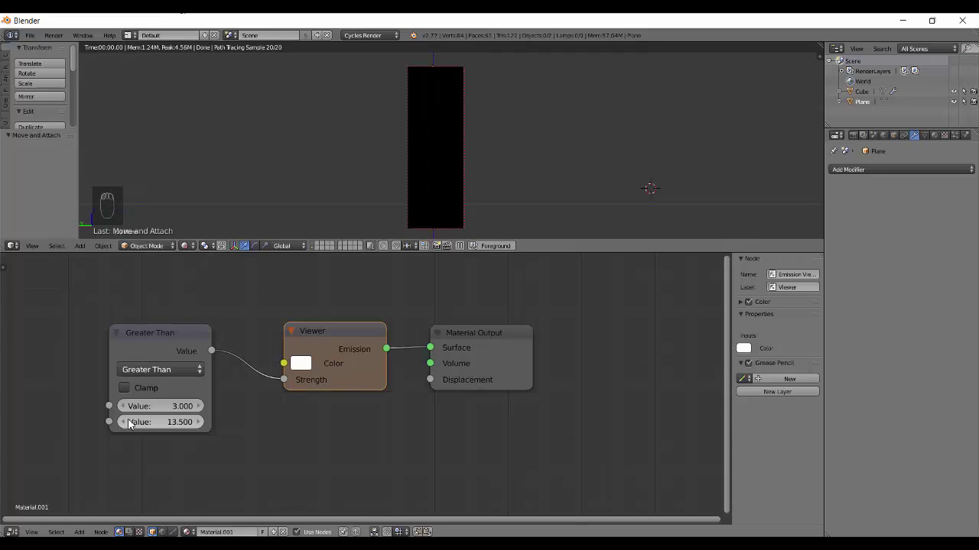
Step: Lower the first input to -11.8 and bring up the operations list again
left_click_drag(174, 402, 174, 388)
left_click(233, 383)
Step: Switch the operation to Modulo and nudge the node up and left
left_click_drag(214, 369, 228, 89)
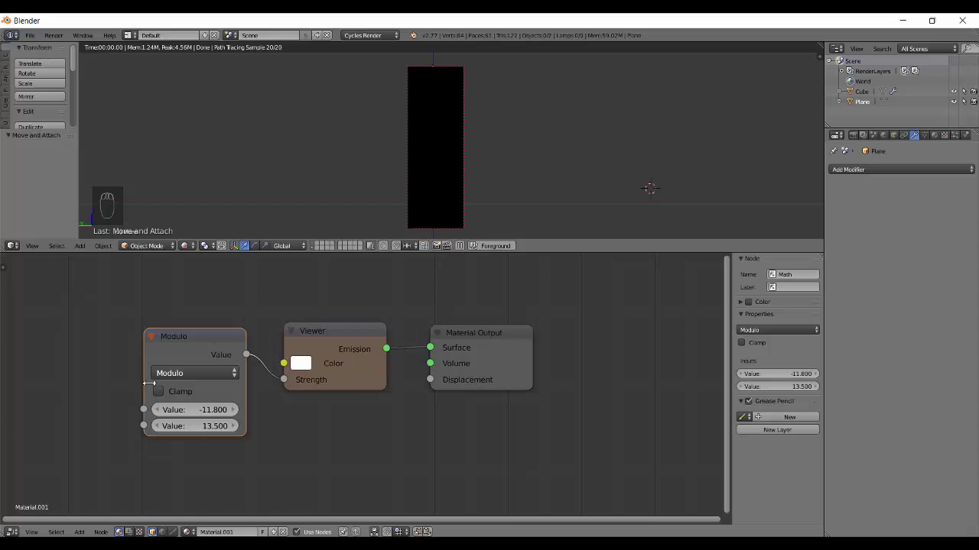
left_click_drag(214, 339, 185, 412)
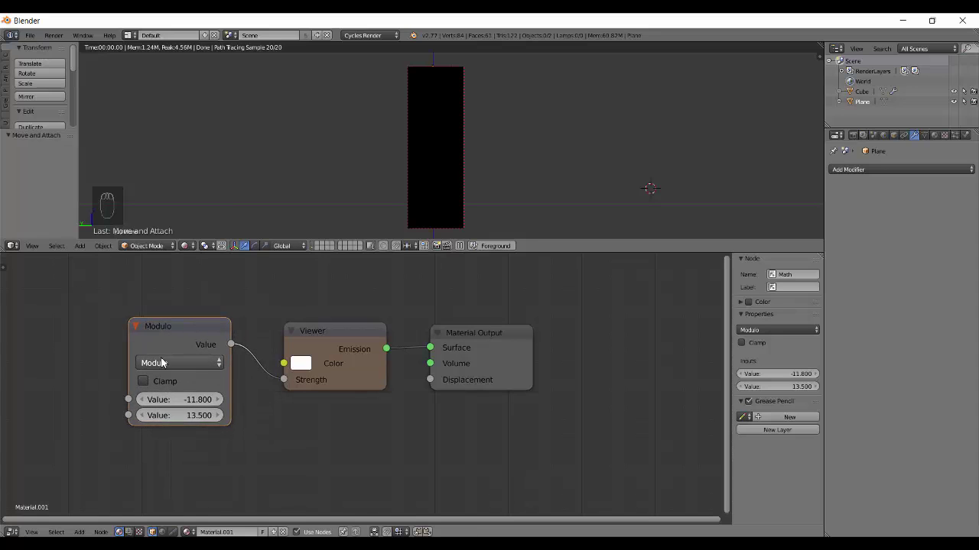
left_click_drag(168, 368, 172, 74)
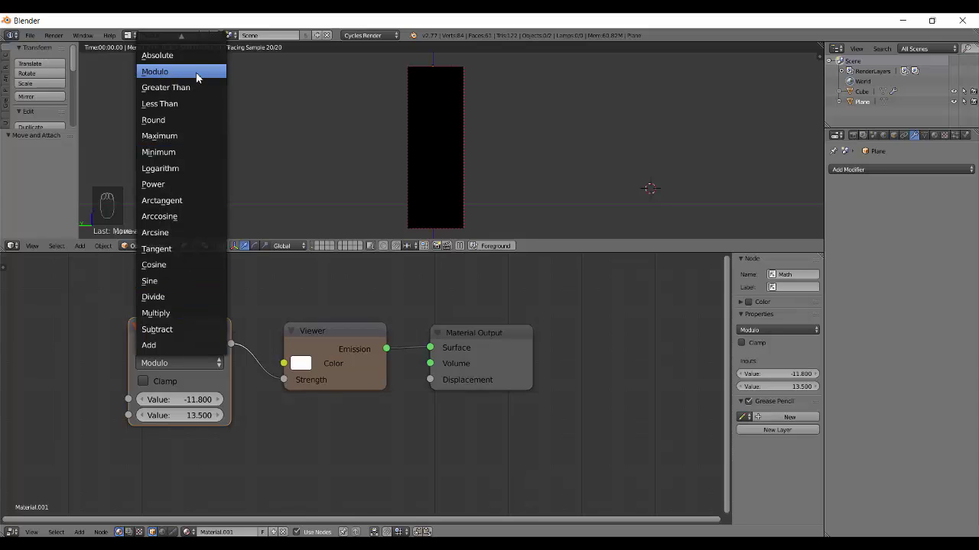
left_click_drag(189, 401, 188, 421)
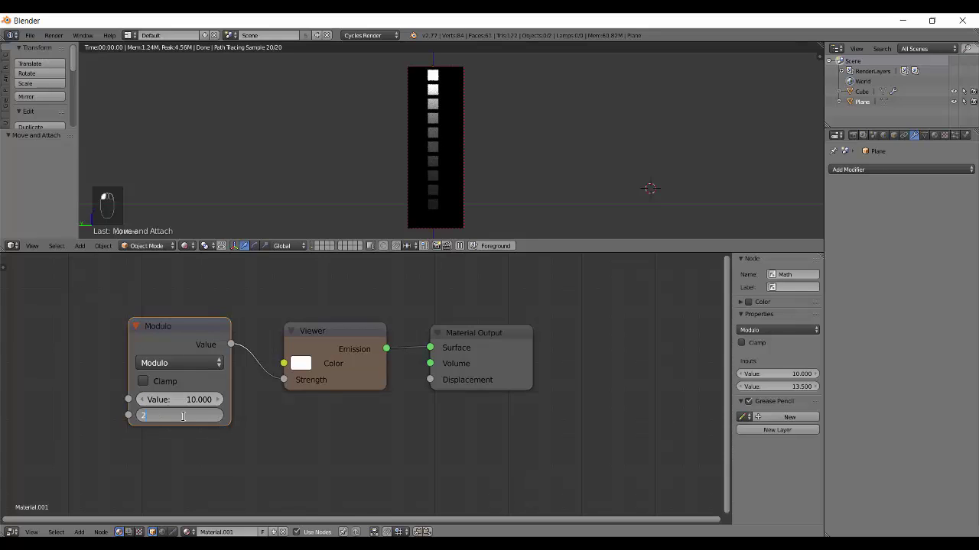
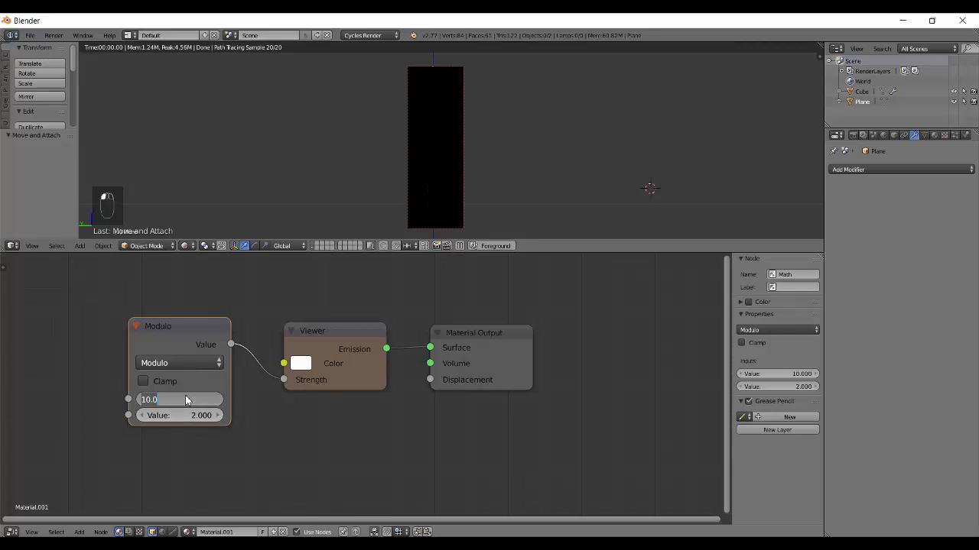
Step: Raise the Modulo node's first input to about 10.1 against a second input of 2
left_click_drag(167, 397, 421, 204)
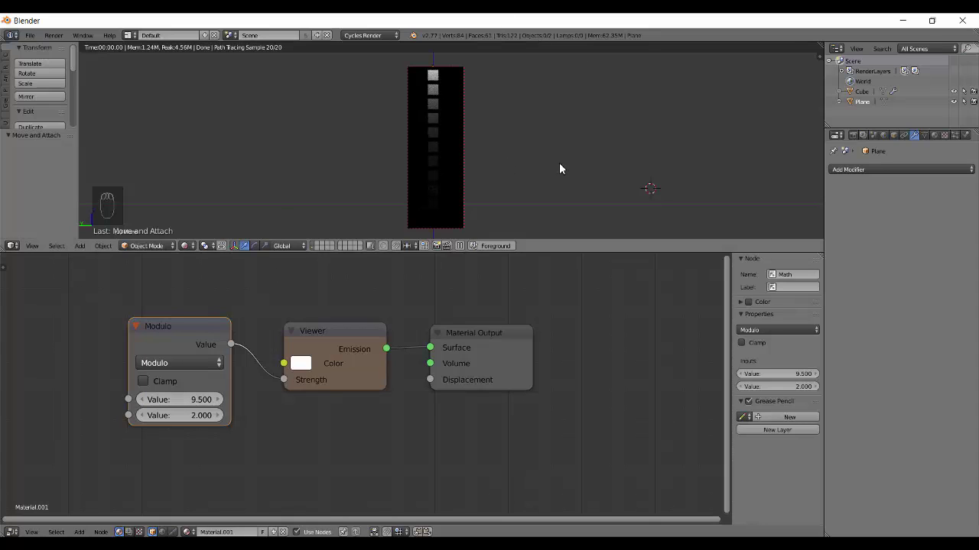
left_click_drag(182, 403, 183, 403)
key("KP_Enter")
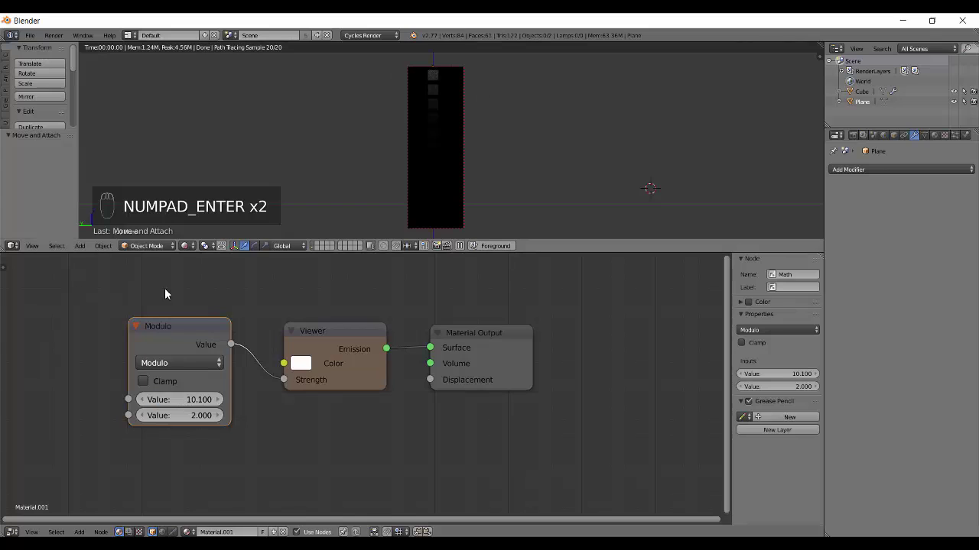
Step: Switch the operation to Absolute with inputs 10 and 243.8
left_click_drag(185, 403, 186, 403)
left_click_drag(199, 365, 121, 29)
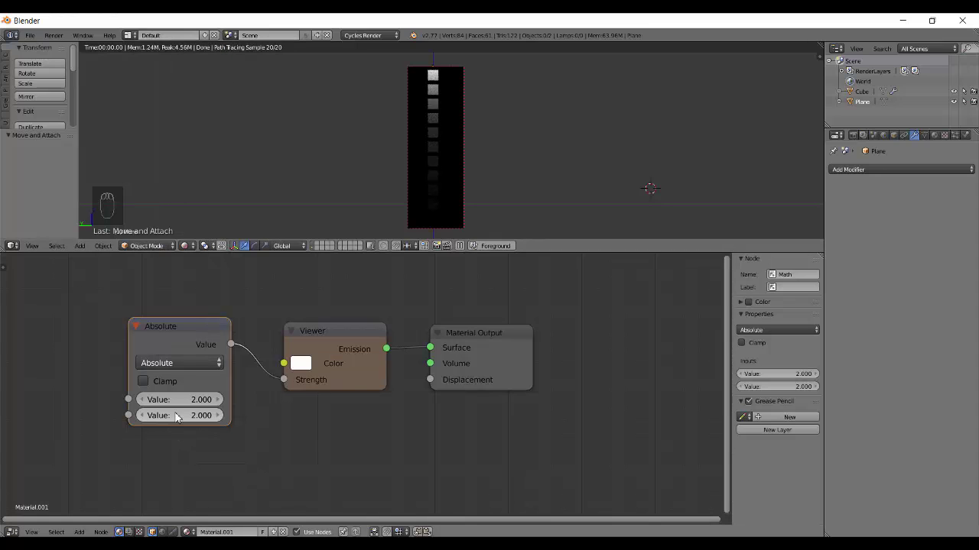
left_click_drag(237, 416, 79, 379)
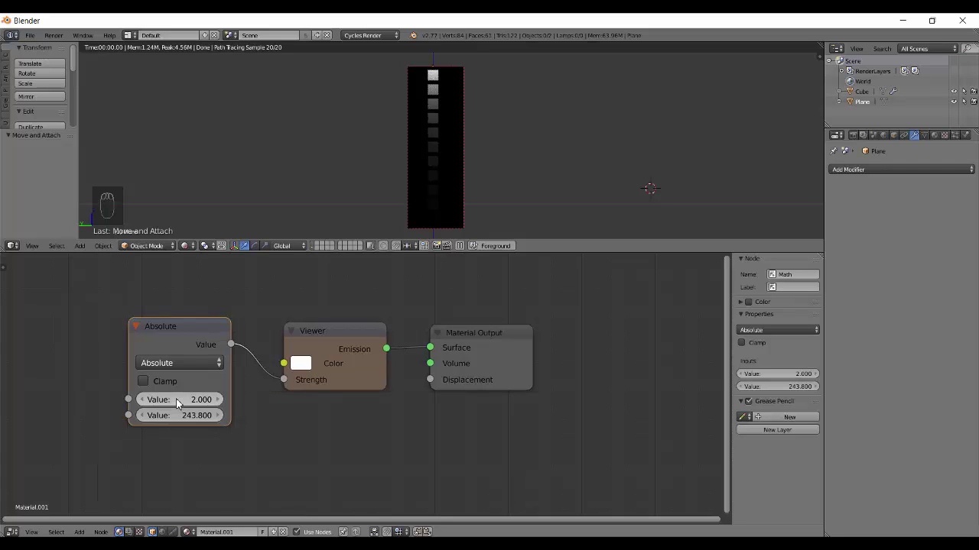
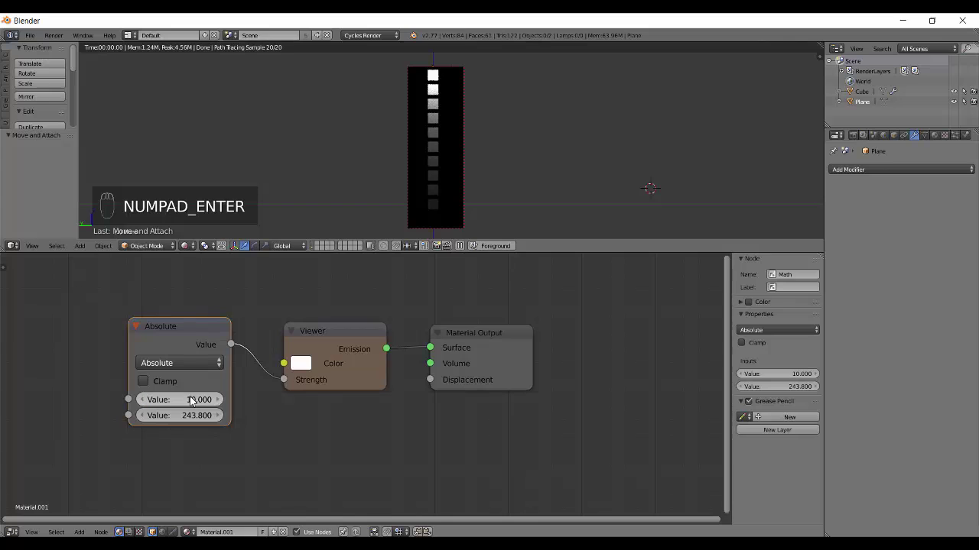
Step: Leave the rendered preview (Shift+Z) and orbit around the cube column
left_click(186, 372)
key("shift+z")
middle_click(469, 147)
left_click_drag(595, 201, 521, 116)
middle_click(288, 293)
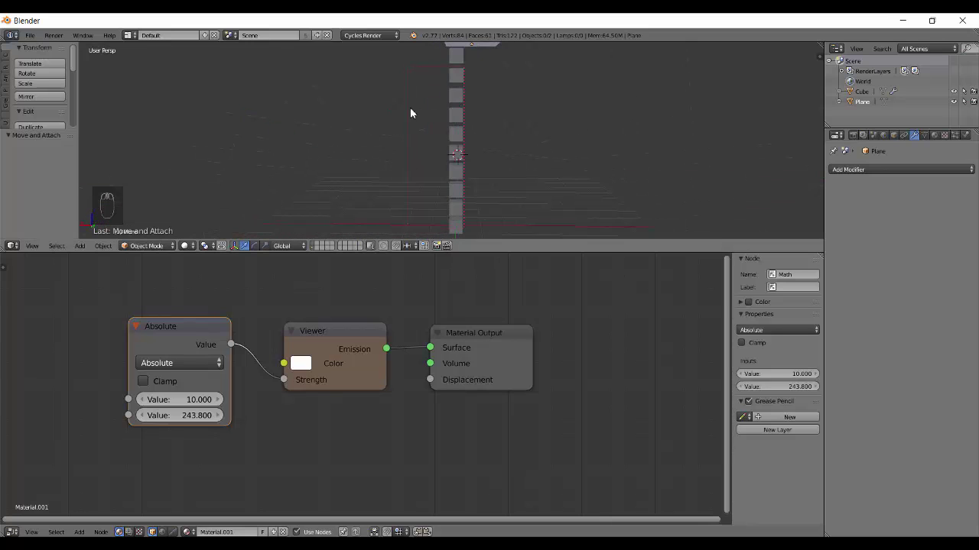